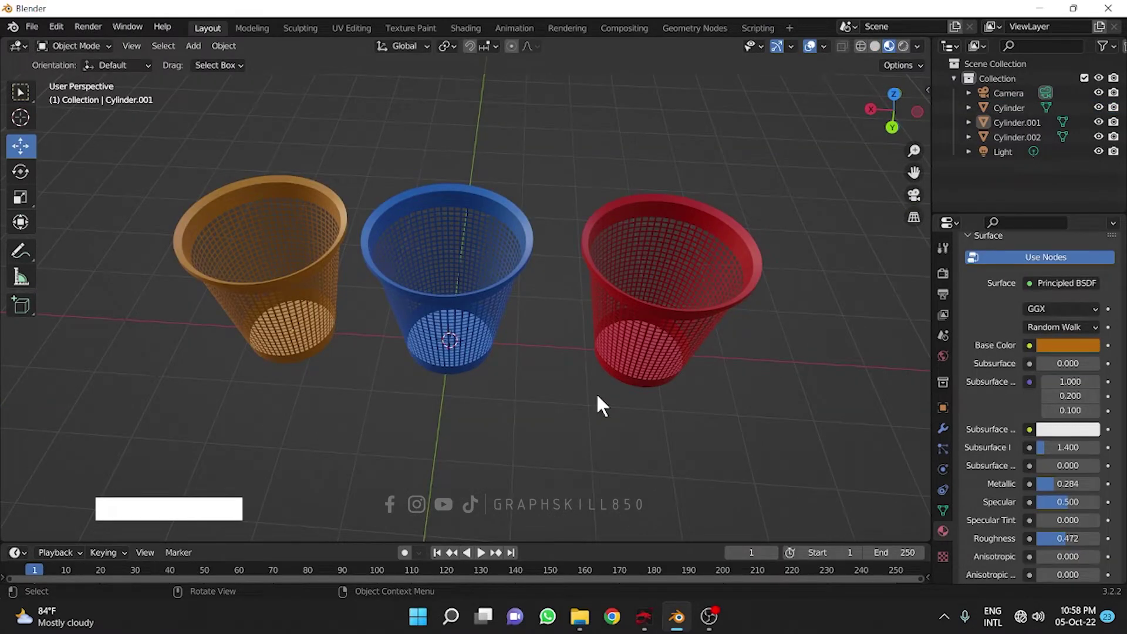
Step: Orbit the view while clearing the scene down to just the camera and light
middle_click(544, 418)
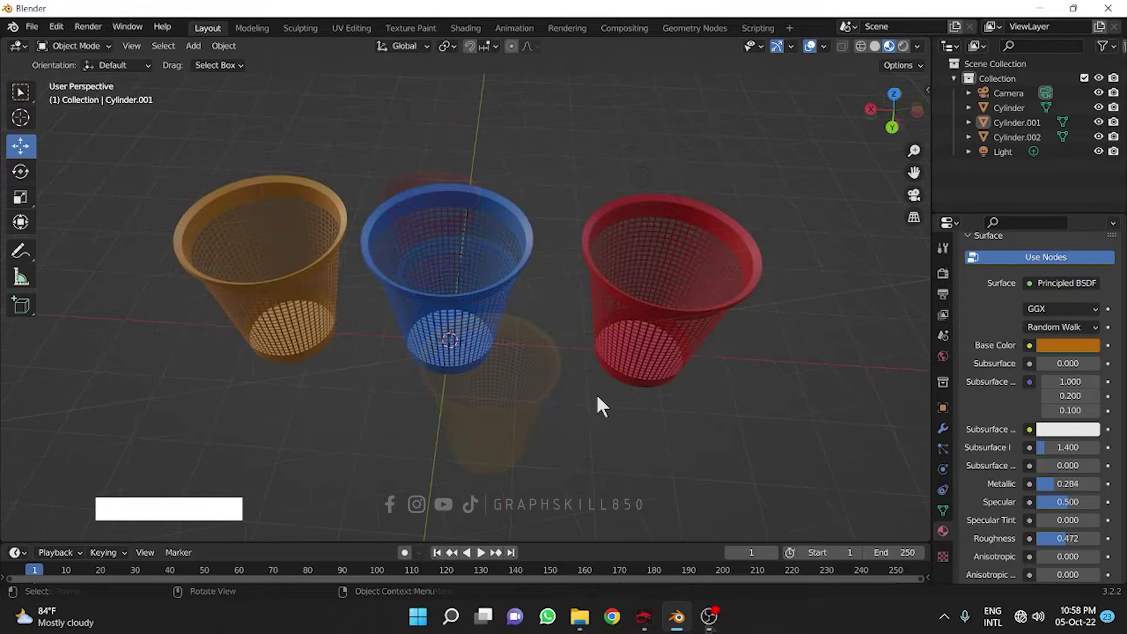
middle_click(543, 417)
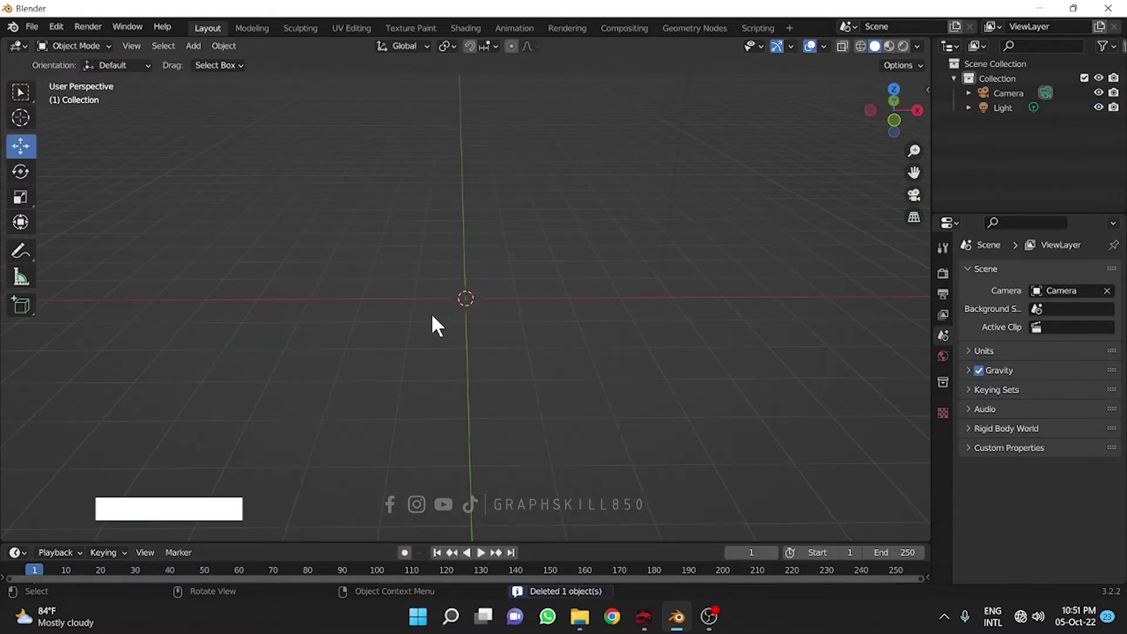
Step: Add a cylinder at the world origin and raise its vertex count to 64
key("shift+a")
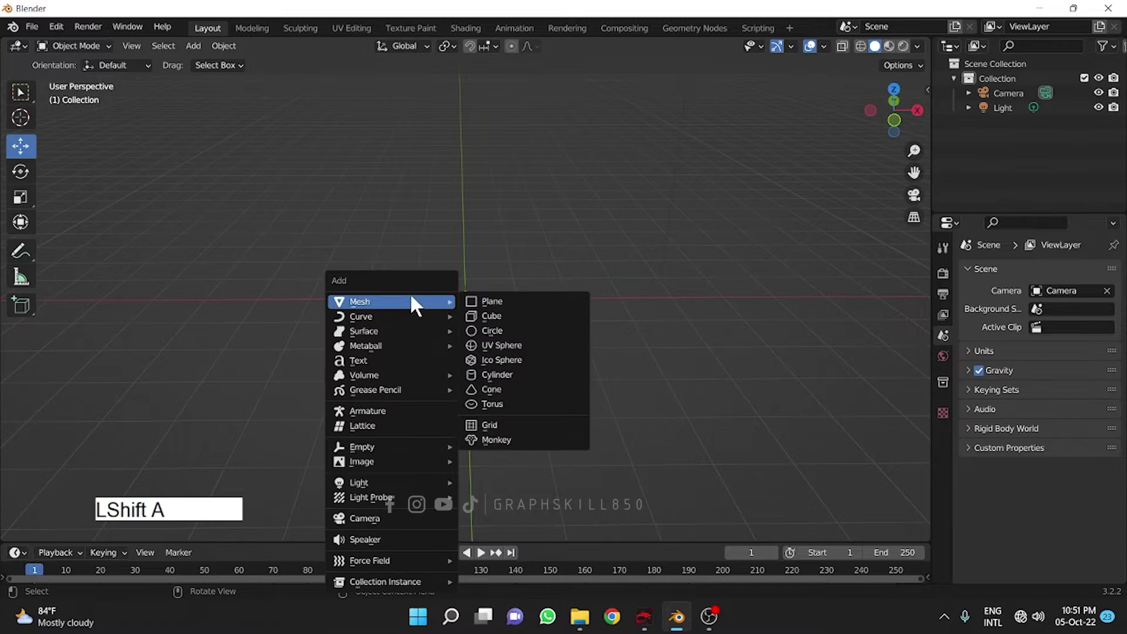
left_click(522, 380)
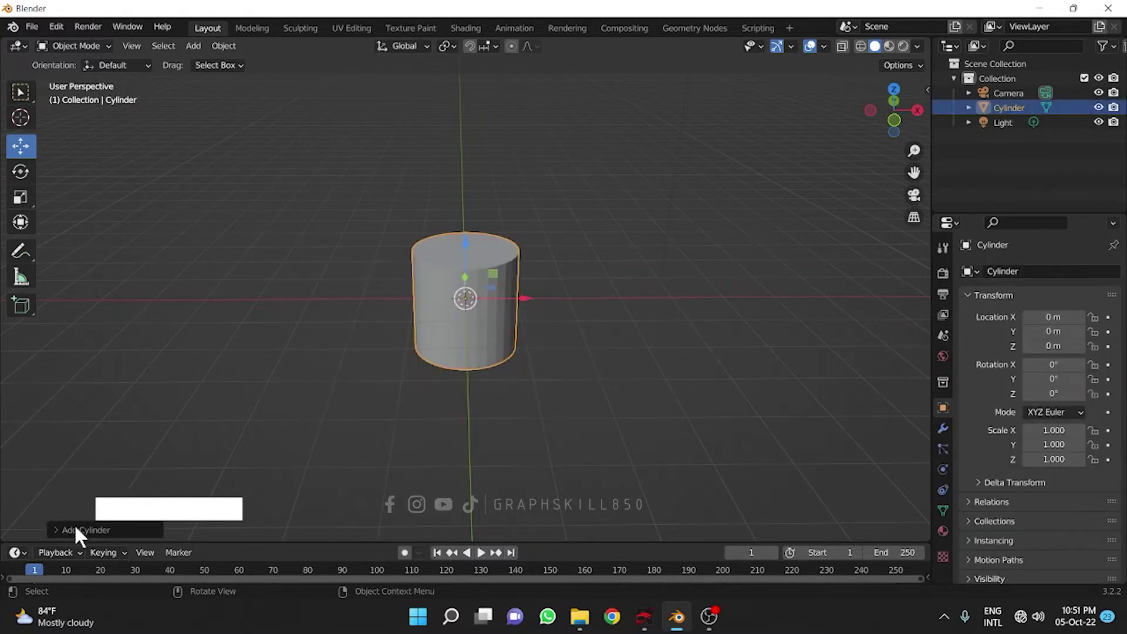
left_click(76, 543)
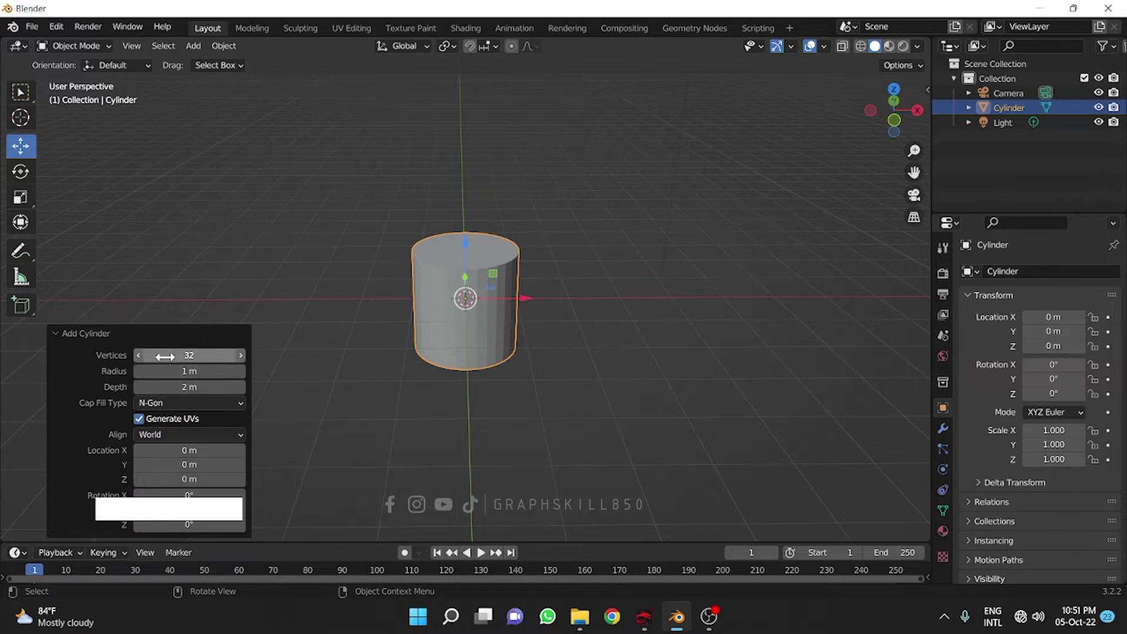
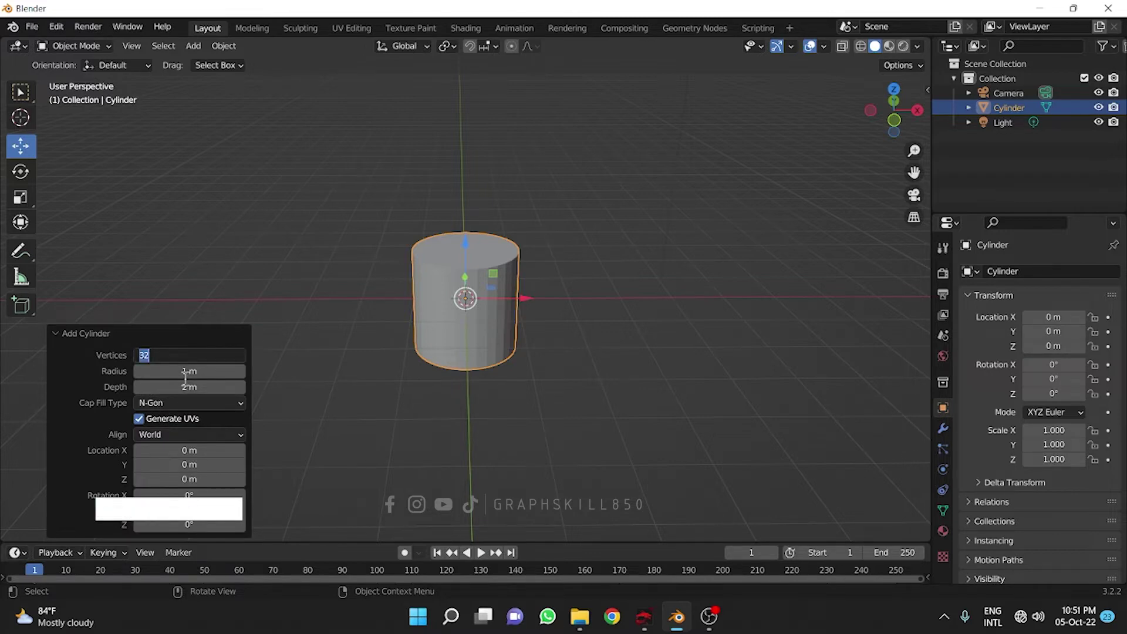
key("6")
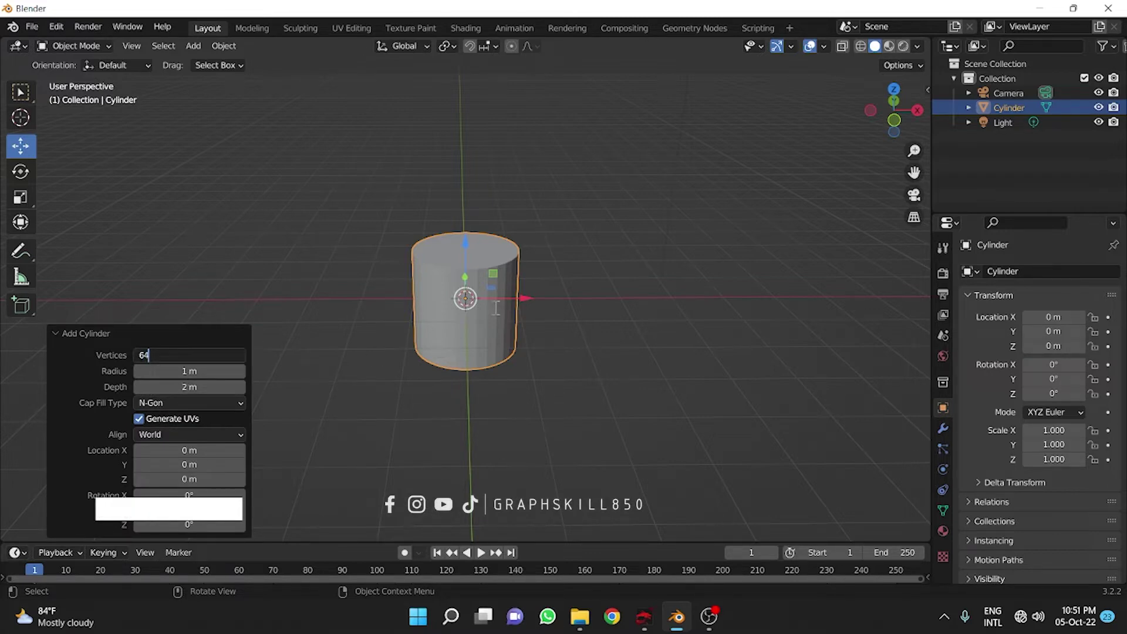
left_click(398, 425)
left_click(312, 383)
middle_click(367, 367)
left_click(452, 328)
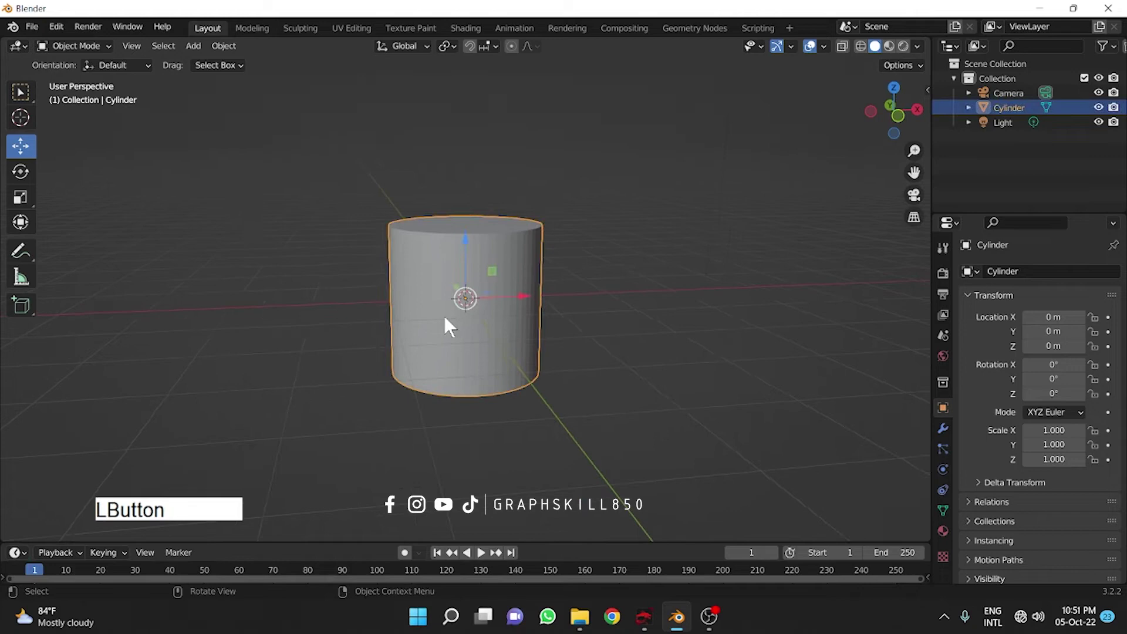
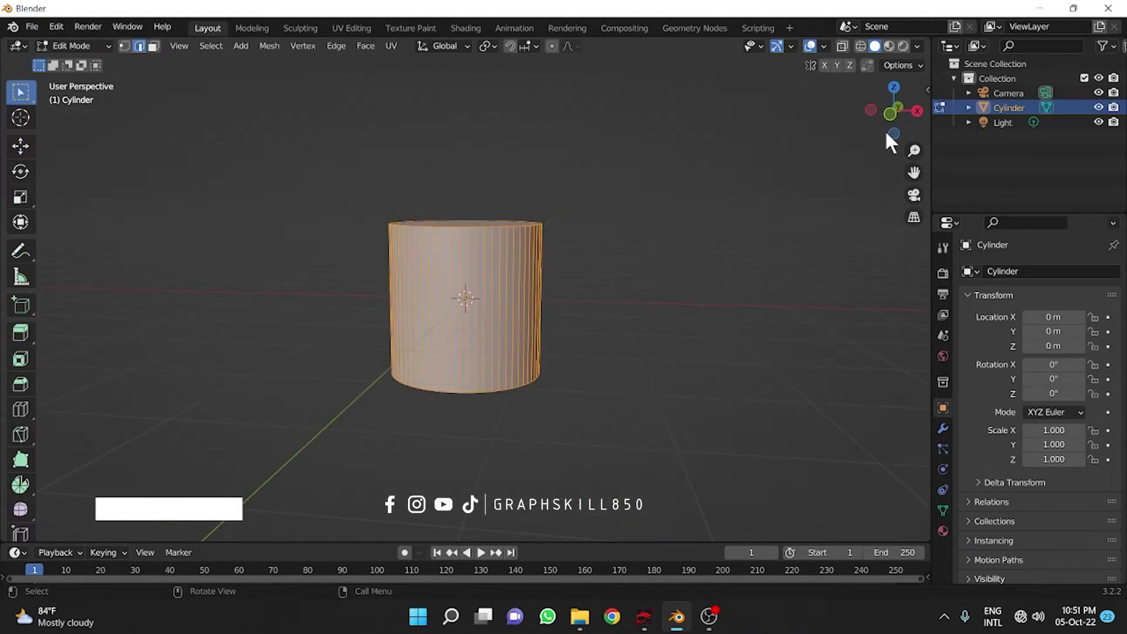
Step: From front view, move the cylinder mesh 1 m up along Z so its base rests on the ground
left_click(899, 123)
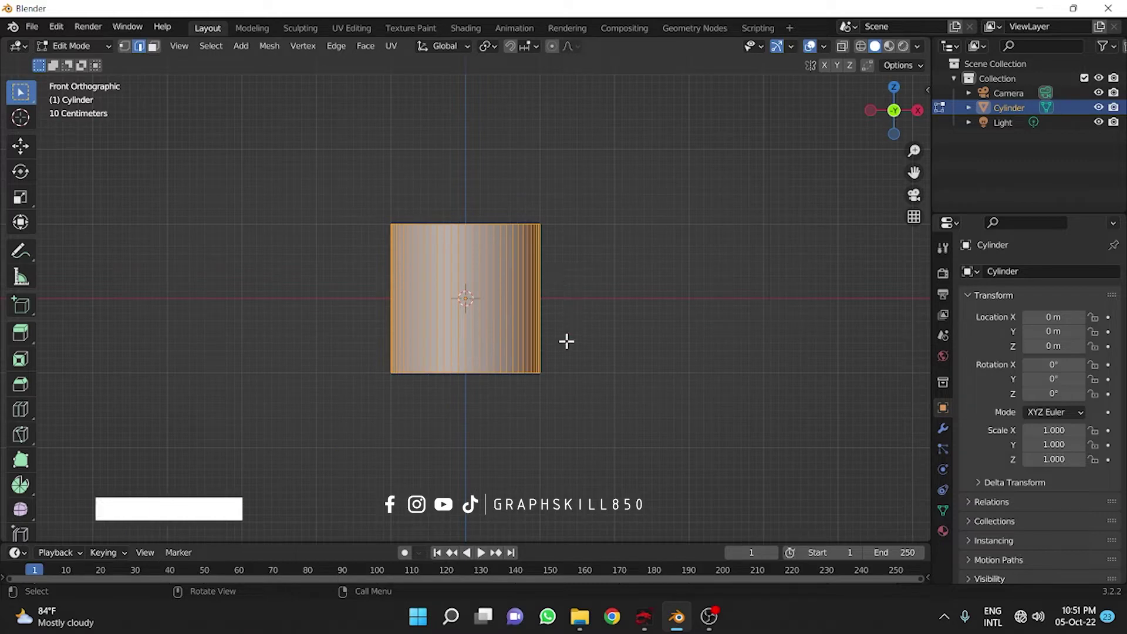
key("g")
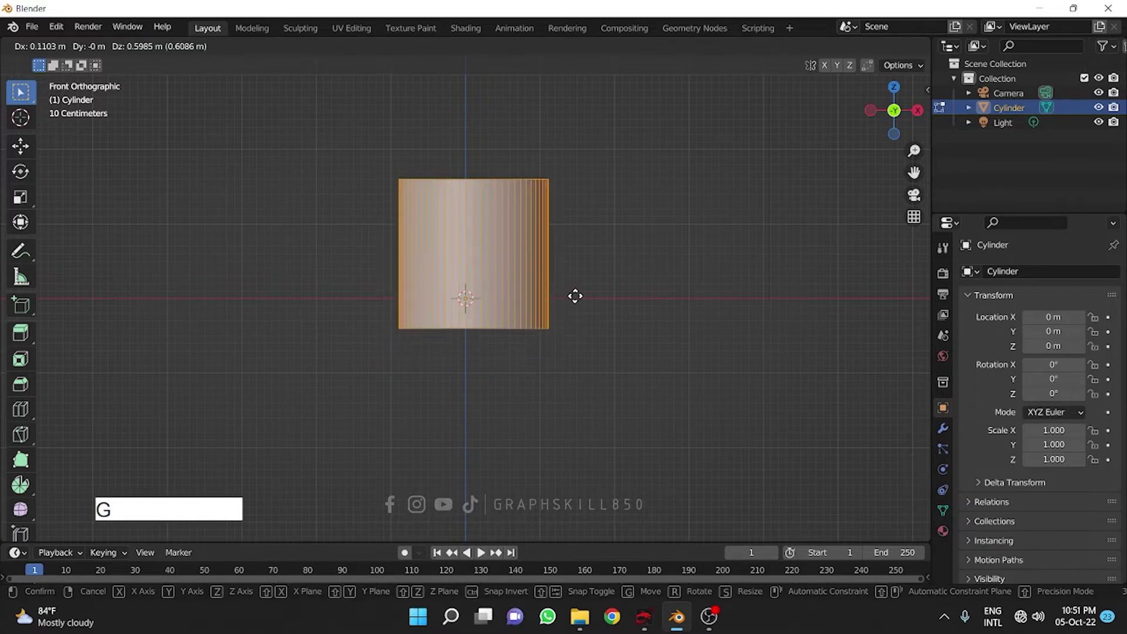
key("z")
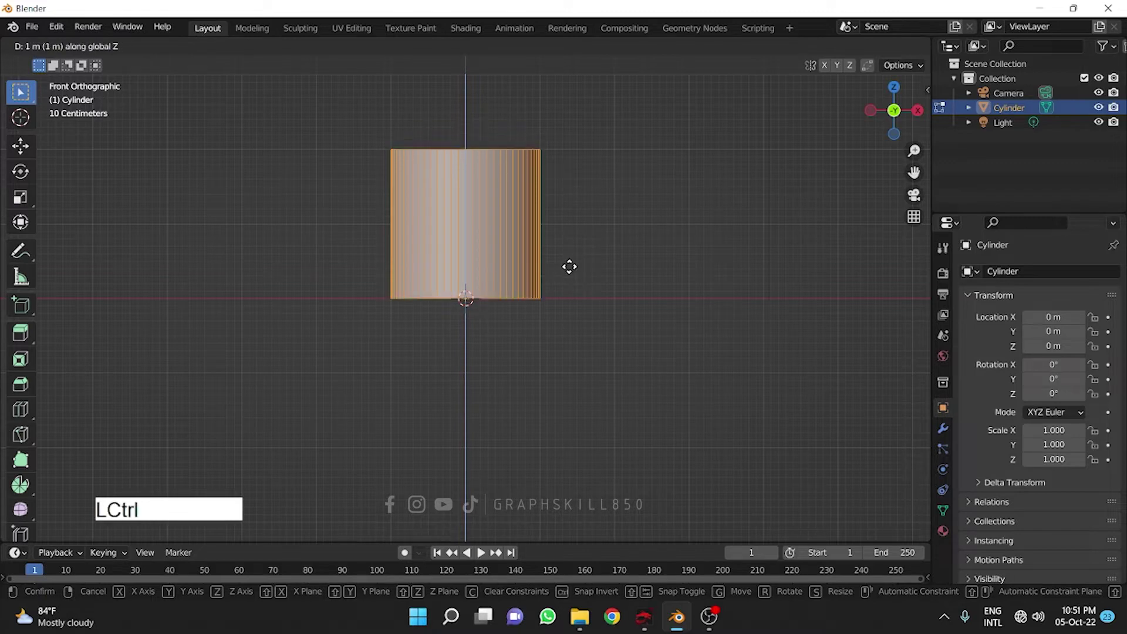
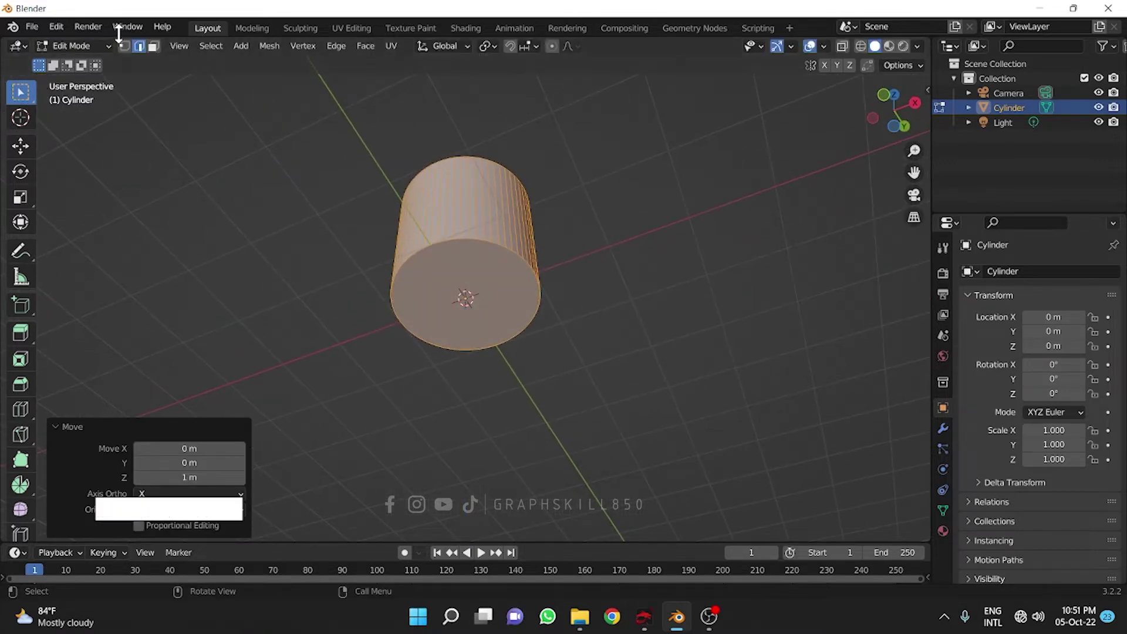
left_click(130, 54)
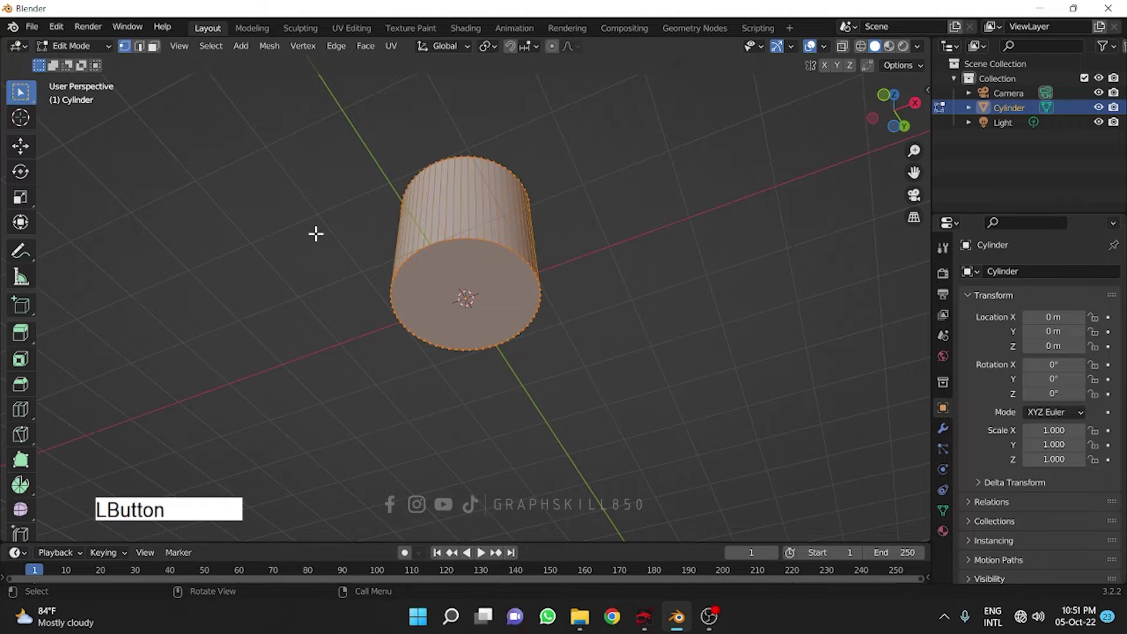
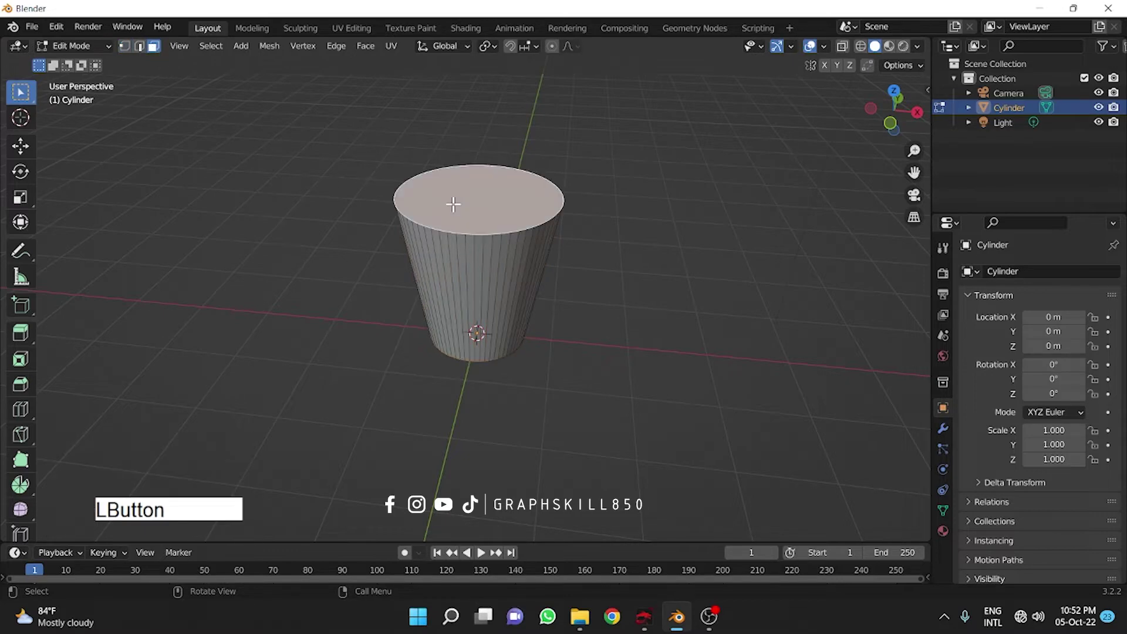
Step: Delete the cylinder's top face, leaving an open rim
key("Delete")
key("KP_Decimal")
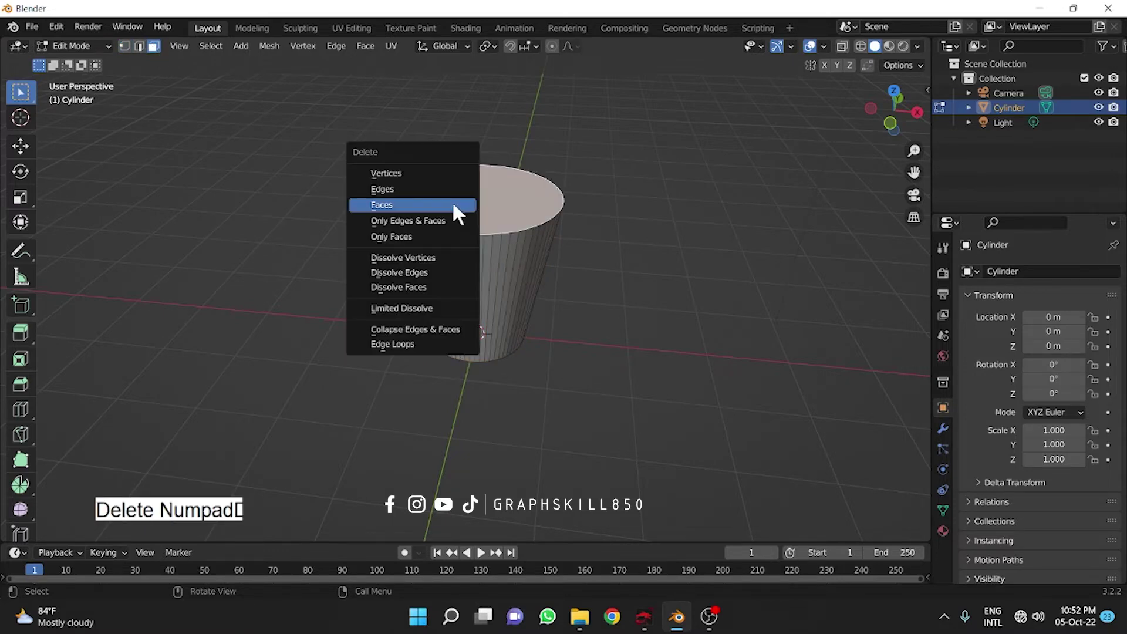
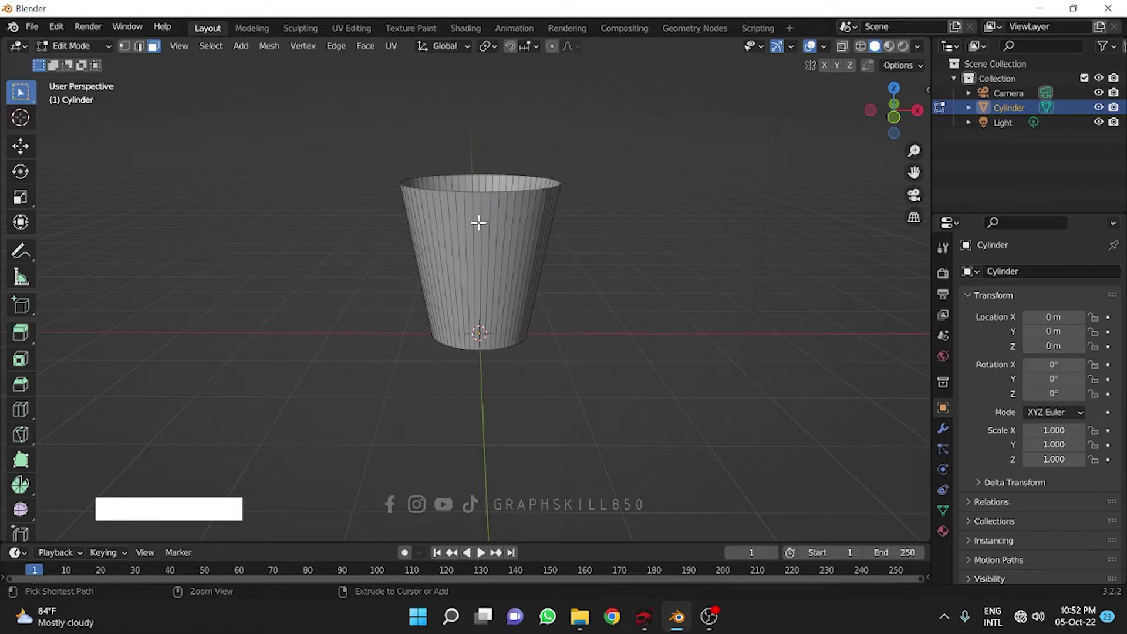
Step: Add many horizontal loop cuts around the sides, previewing about 17 edge rings
key("ctrl+r")
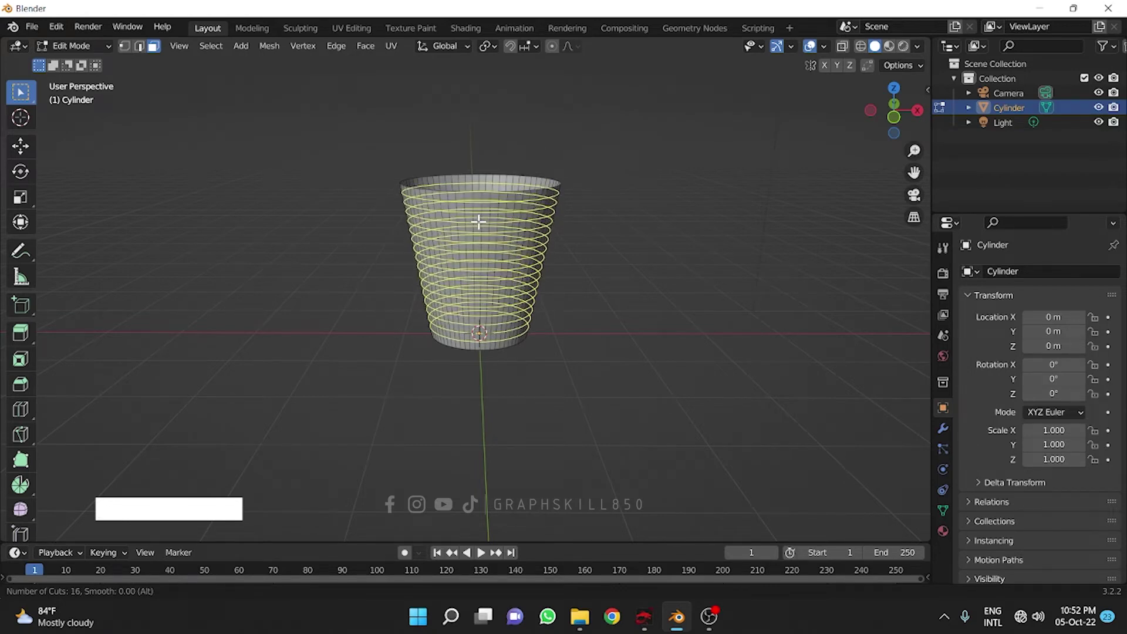
key("Escape")
left_click(901, 129)
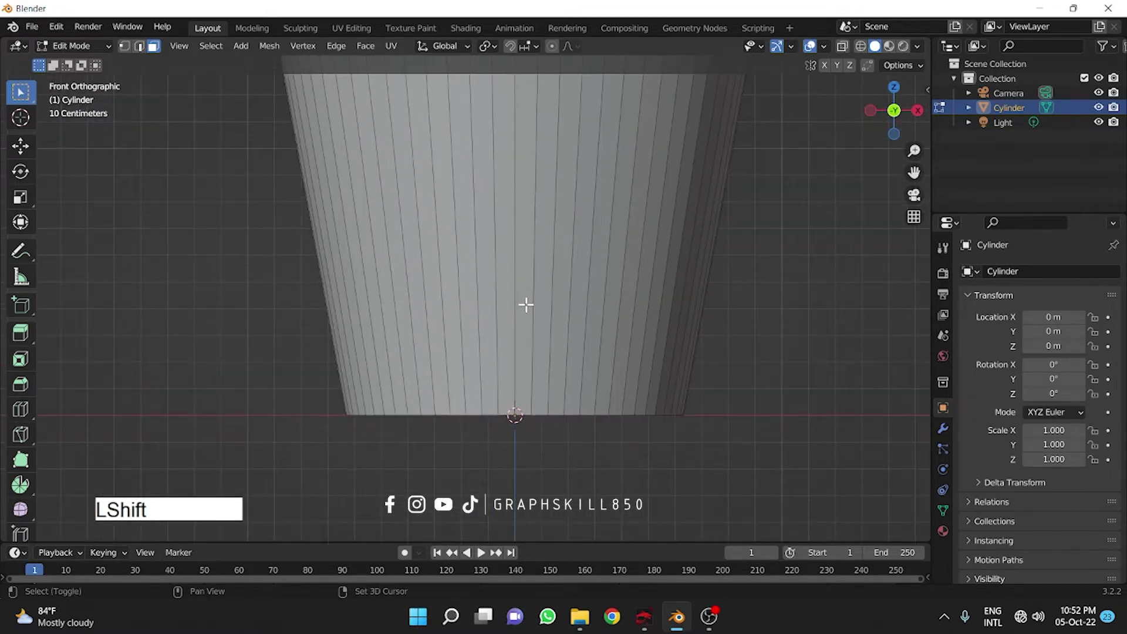
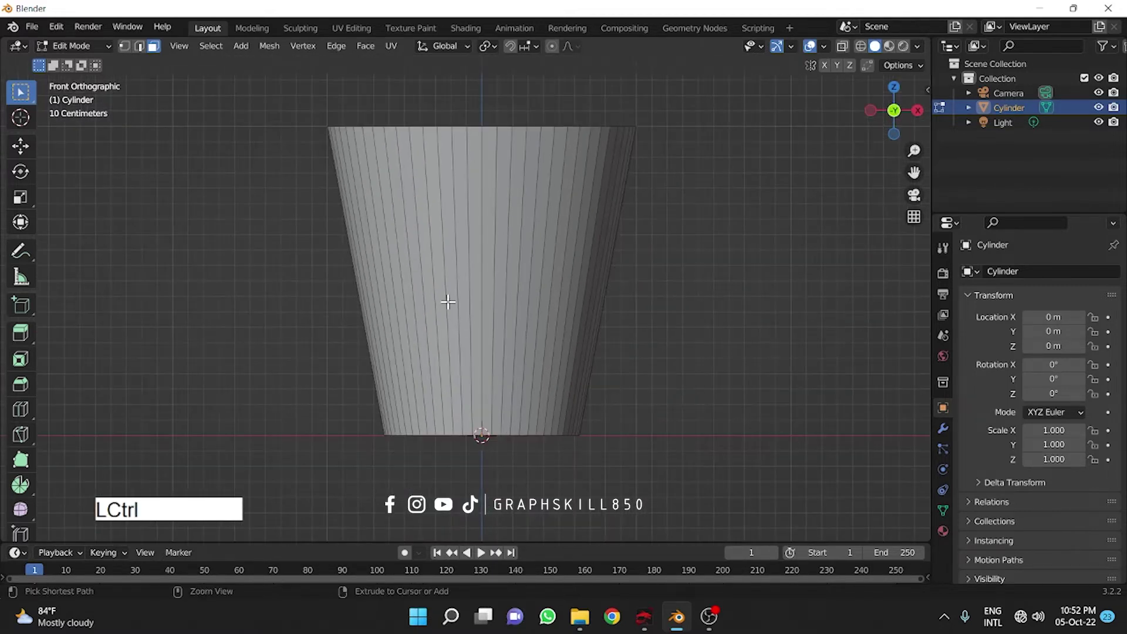
key("ctrl+r")
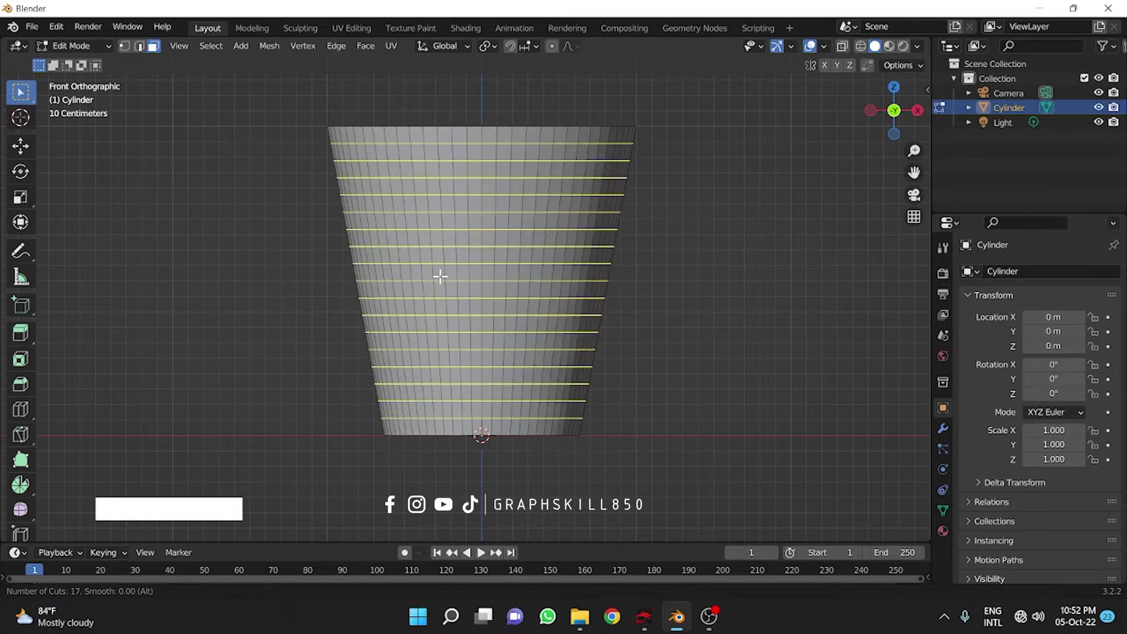
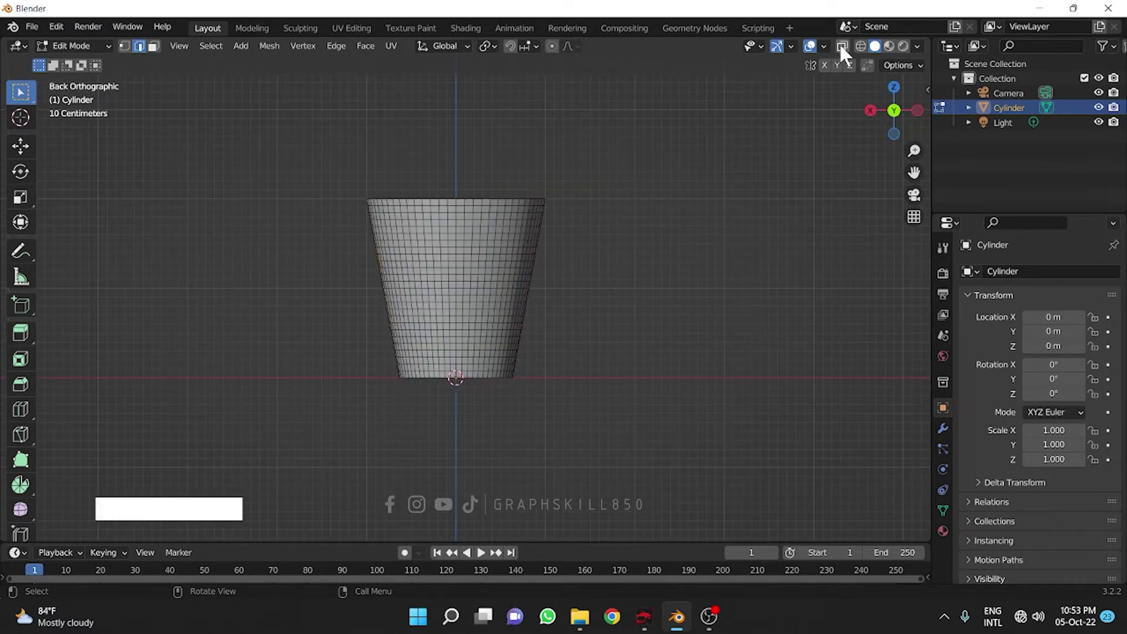
Step: With the mesh see-through from side view, select the middle band of faces, undoing a stray vertical strip
left_click(847, 57)
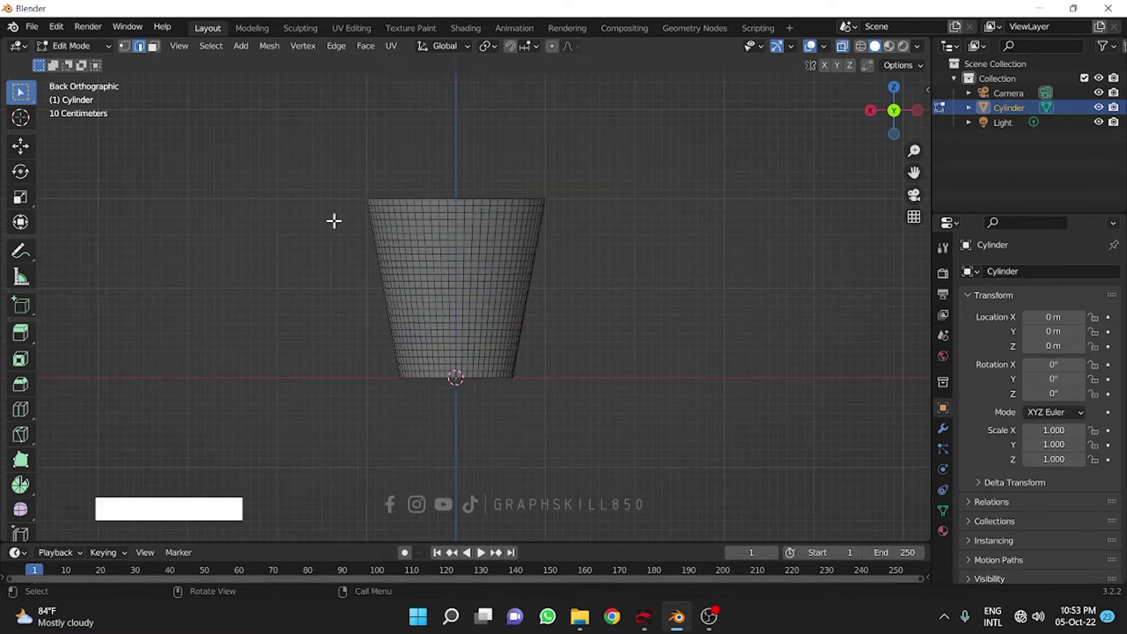
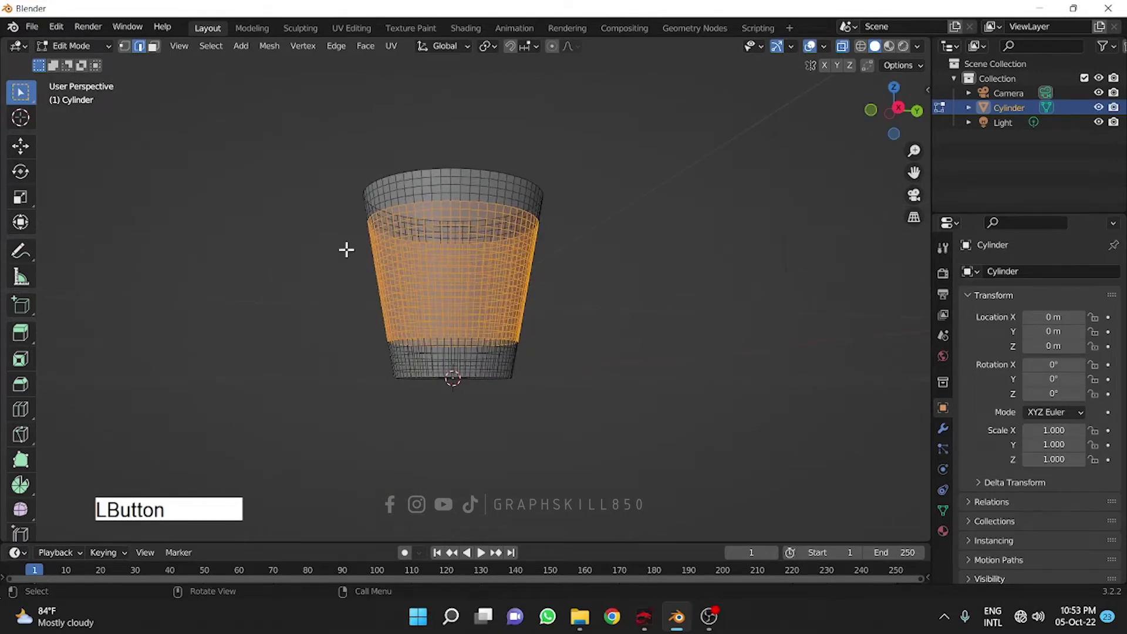
left_click(905, 116)
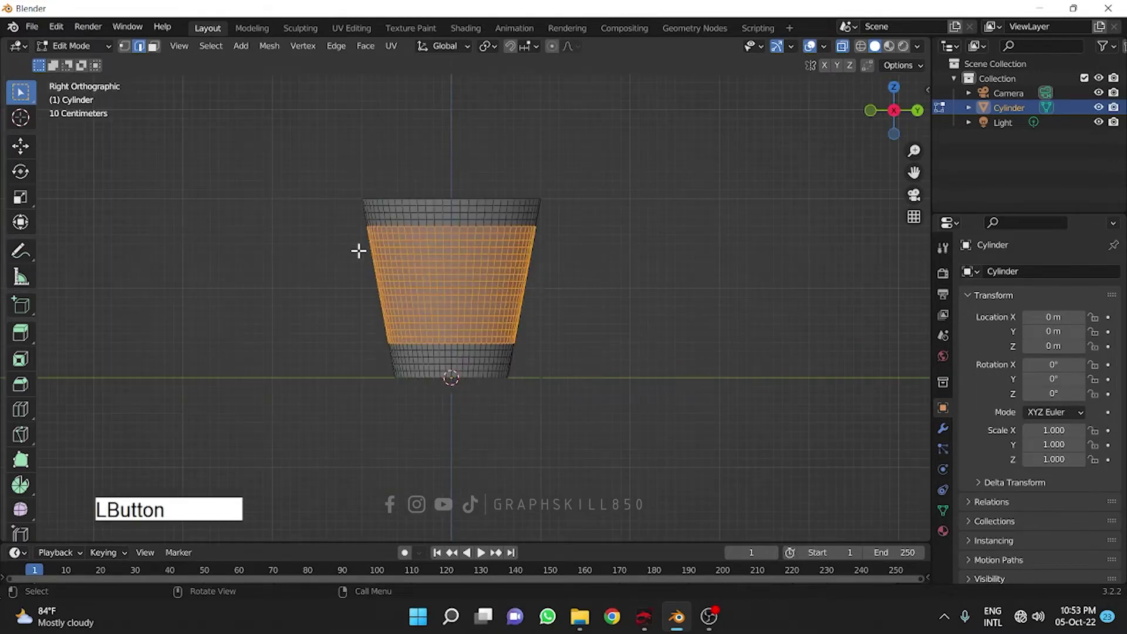
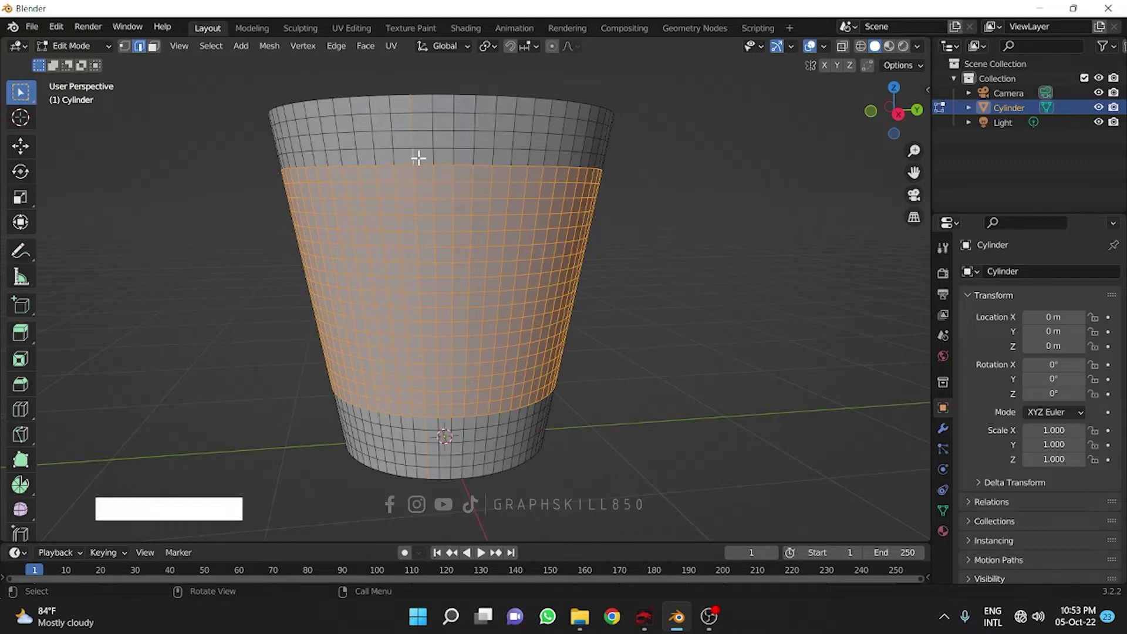
key("ctrl+z")
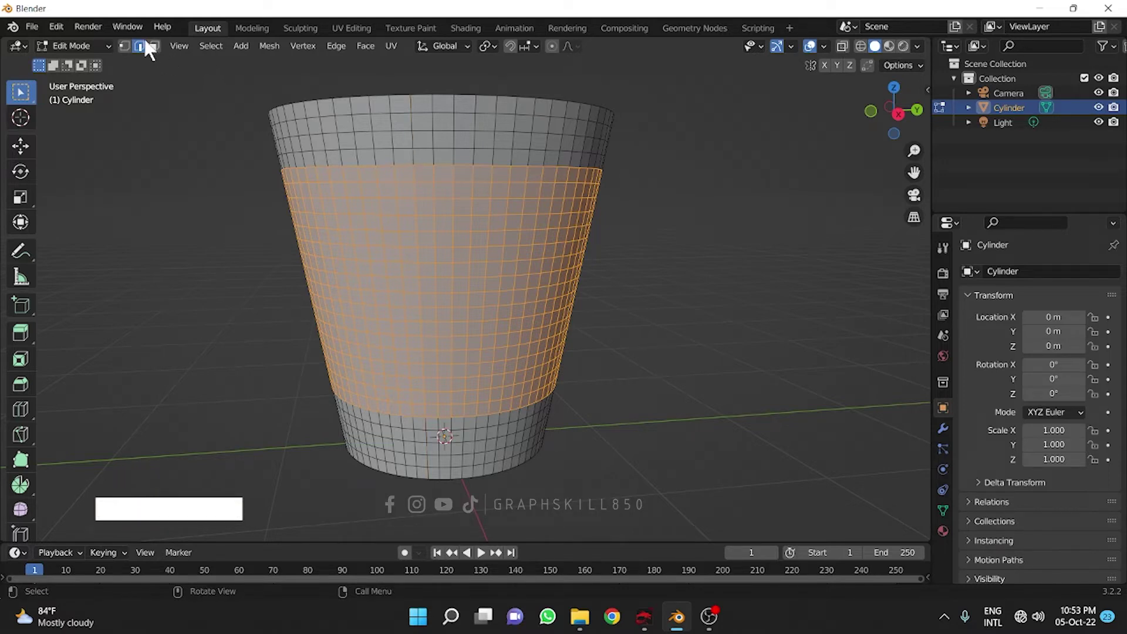
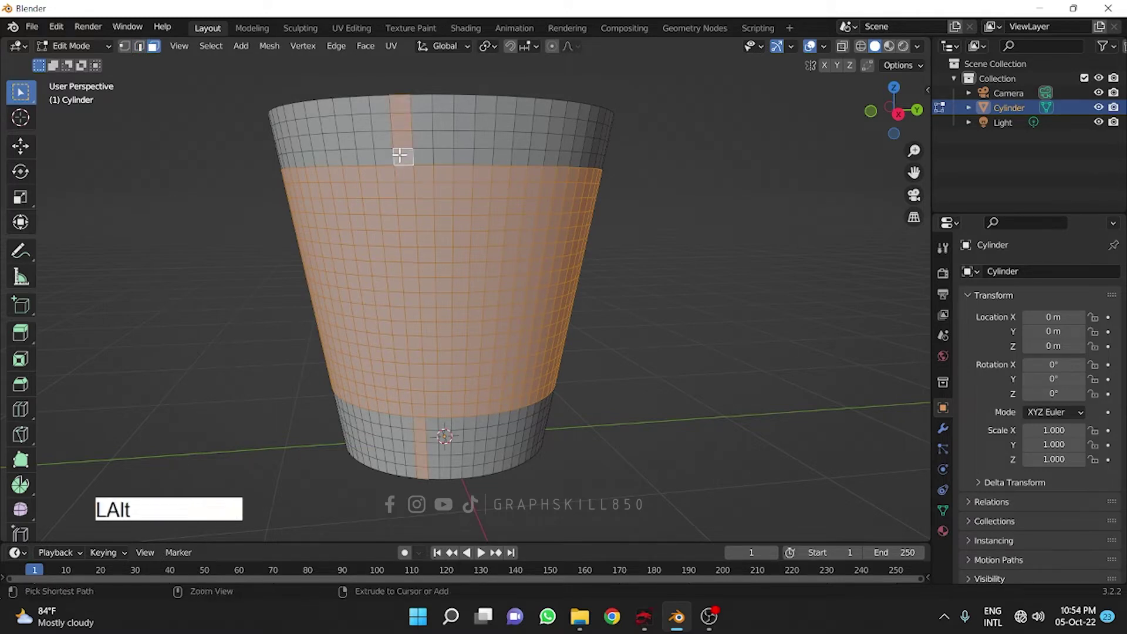
key("ctrl+z")
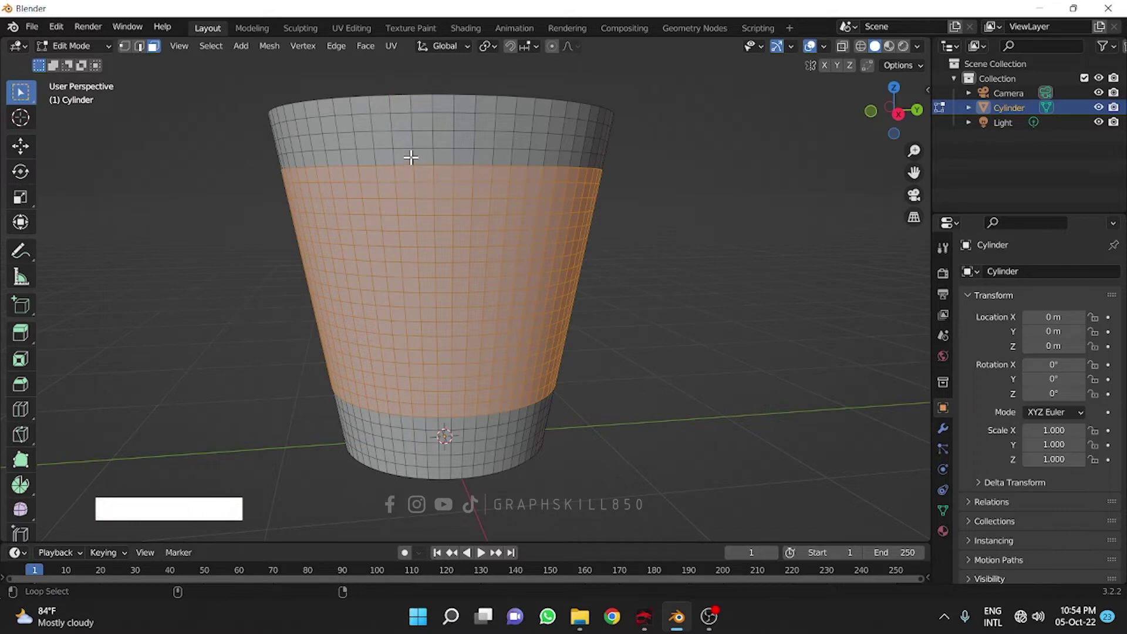
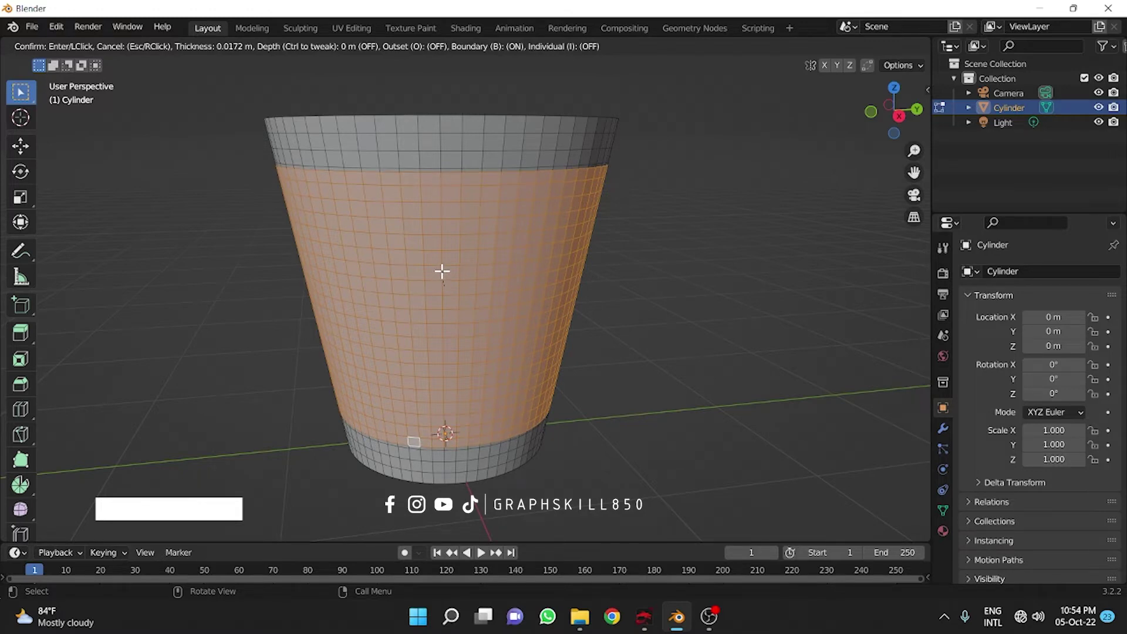
Step: Inset each middle-band face individually at about 0.0124 m thickness, then bring up delete options
type("|")
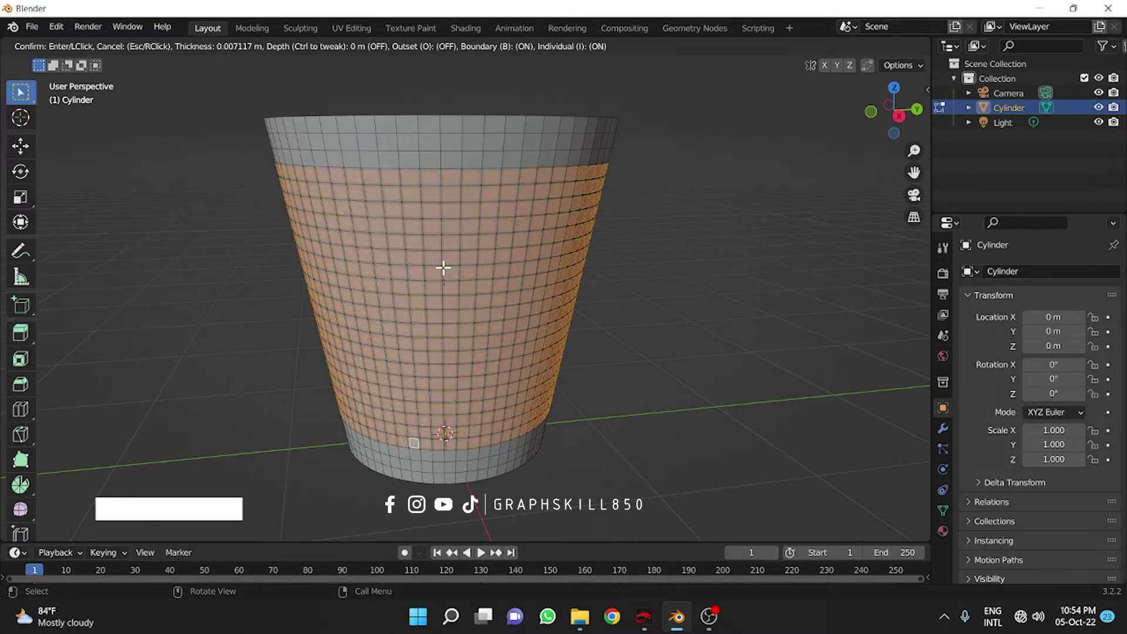
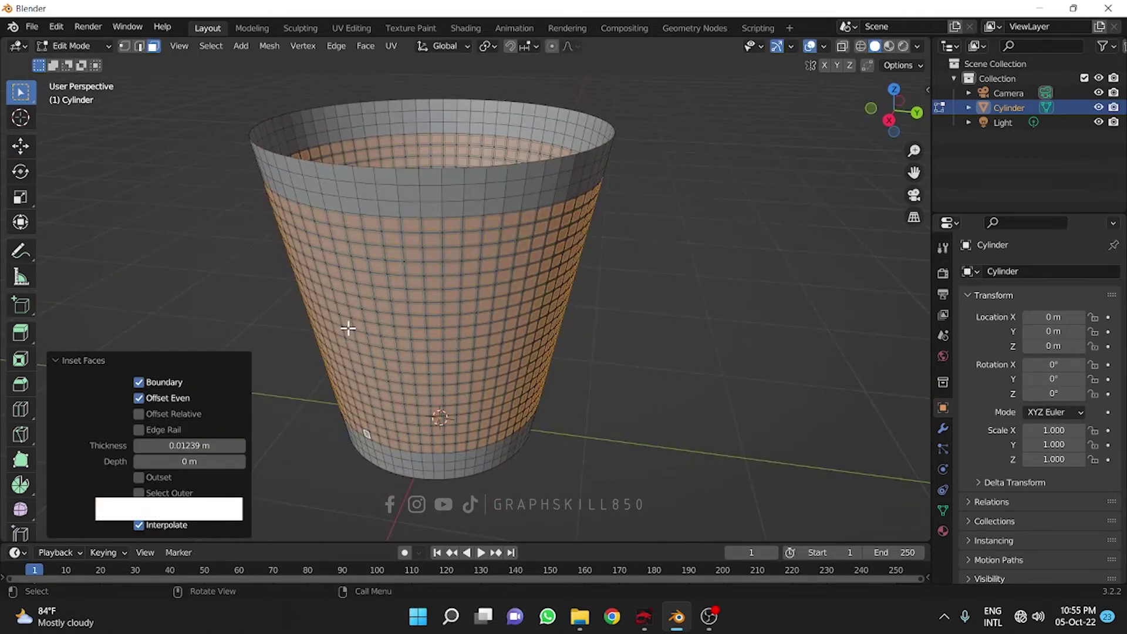
key("Delete")
Step: Delete the inset faces to perforate the basket's sides
key("KP_Decimal")
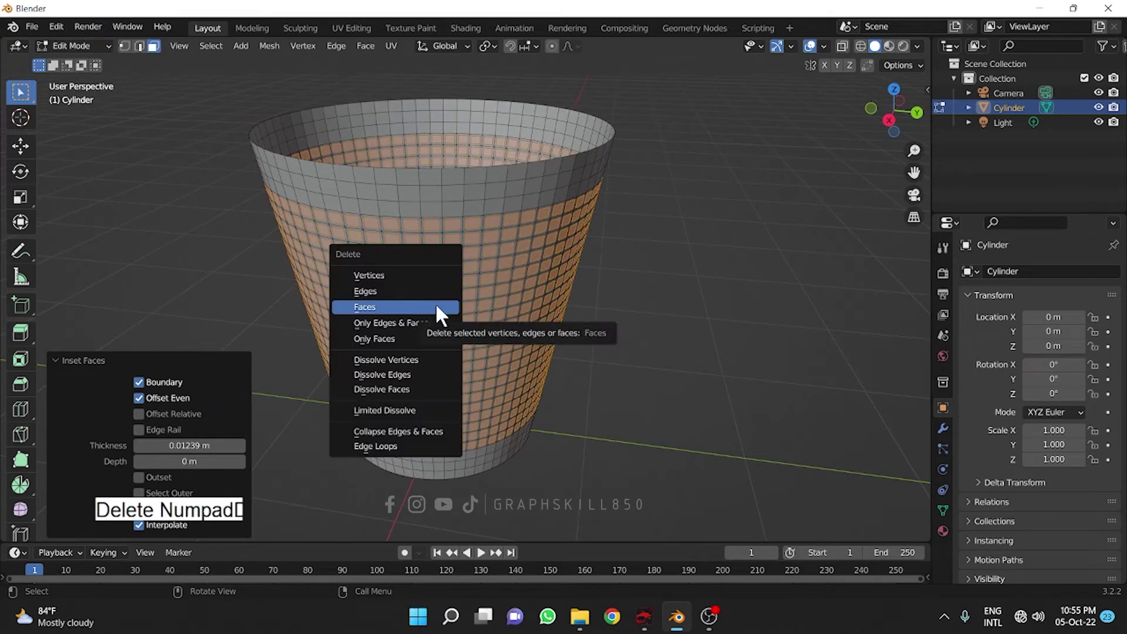
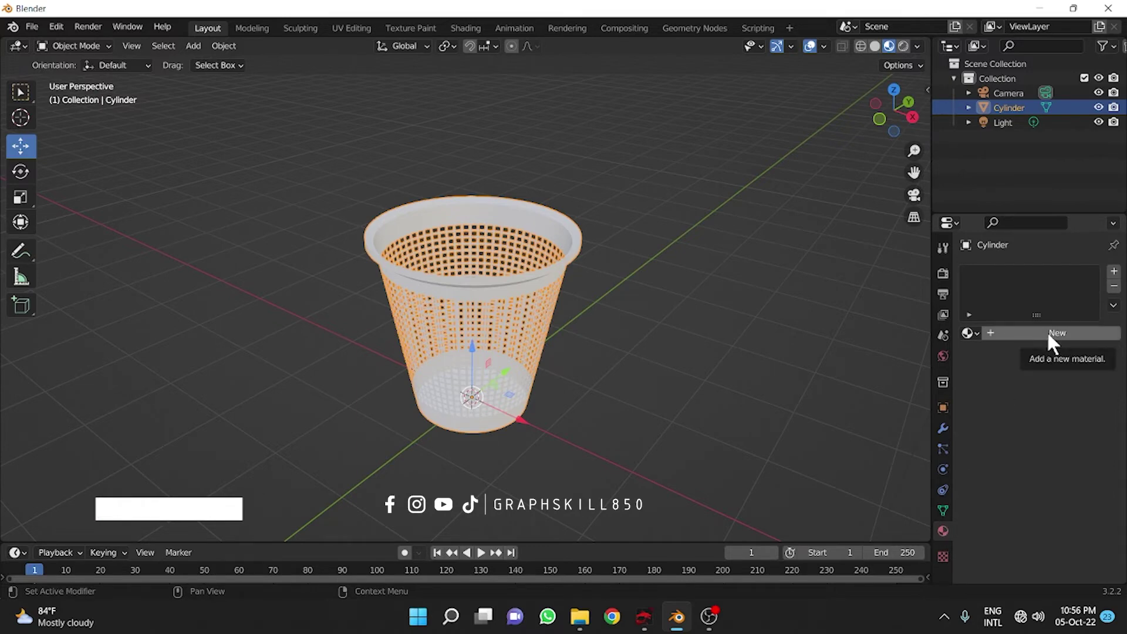
Step: Create a new material for the basket with a bright blue base colour
left_click(1052, 342)
left_click(1055, 496)
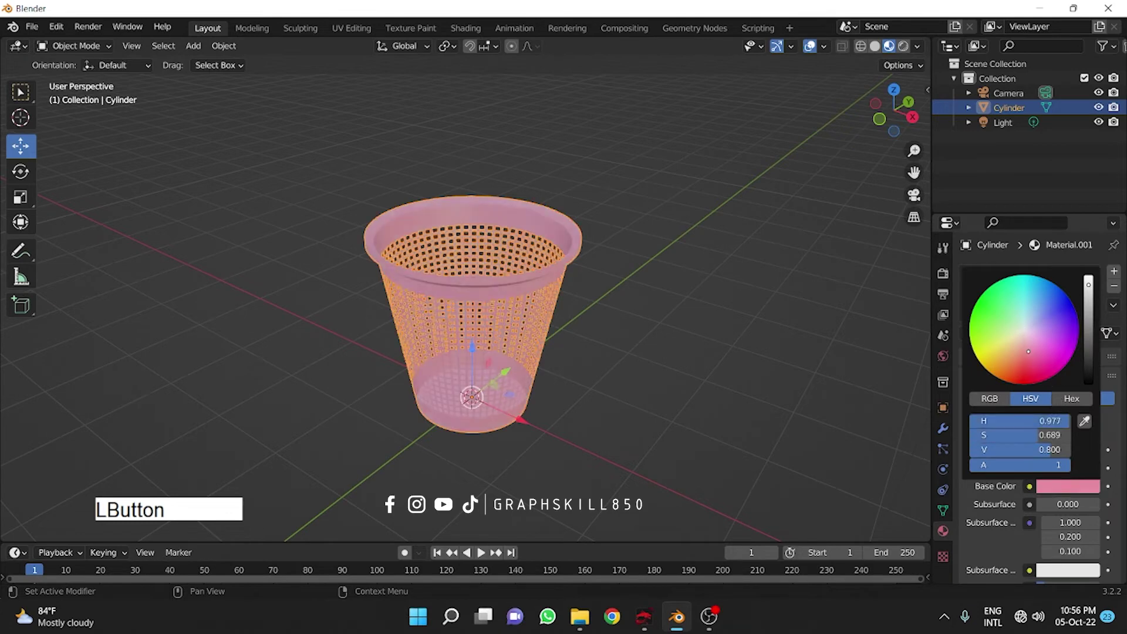
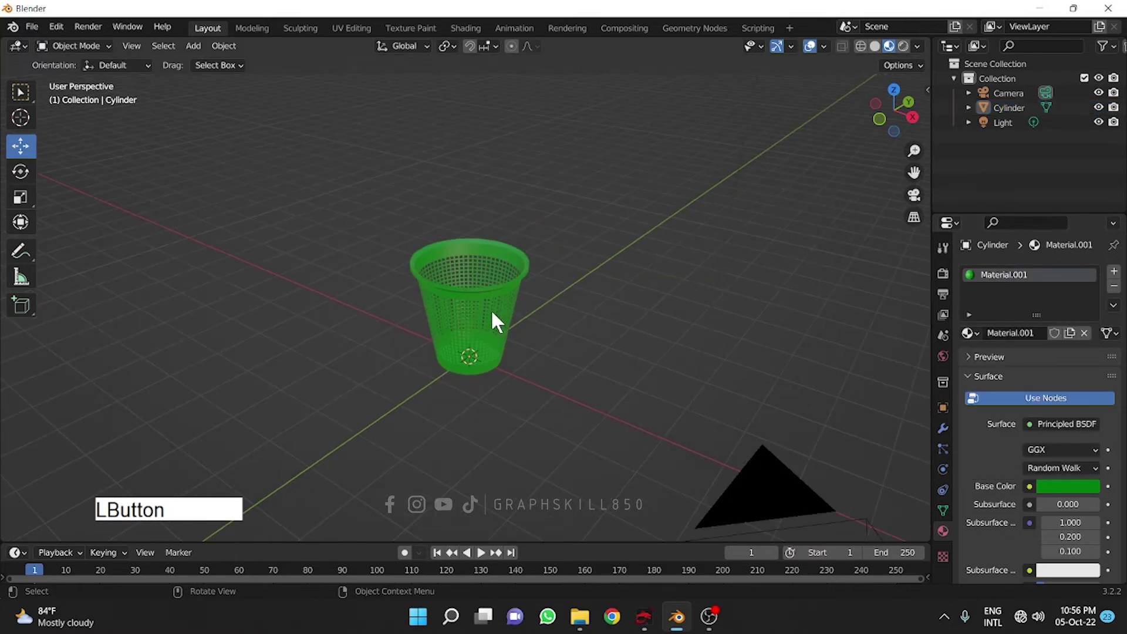
middle_click(501, 350)
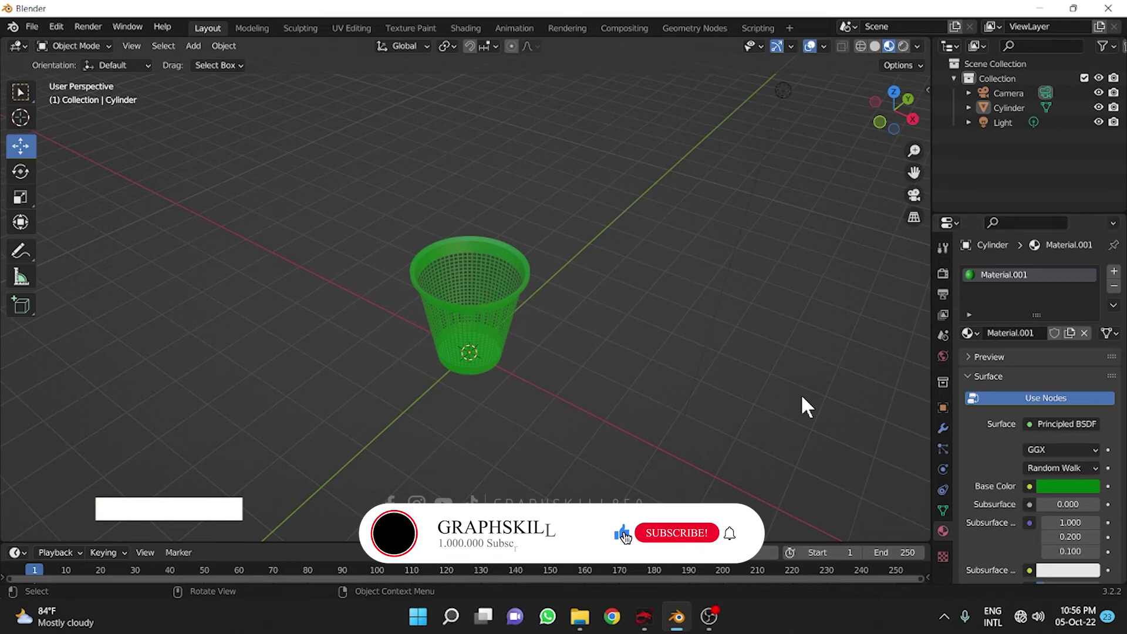
left_click(480, 301)
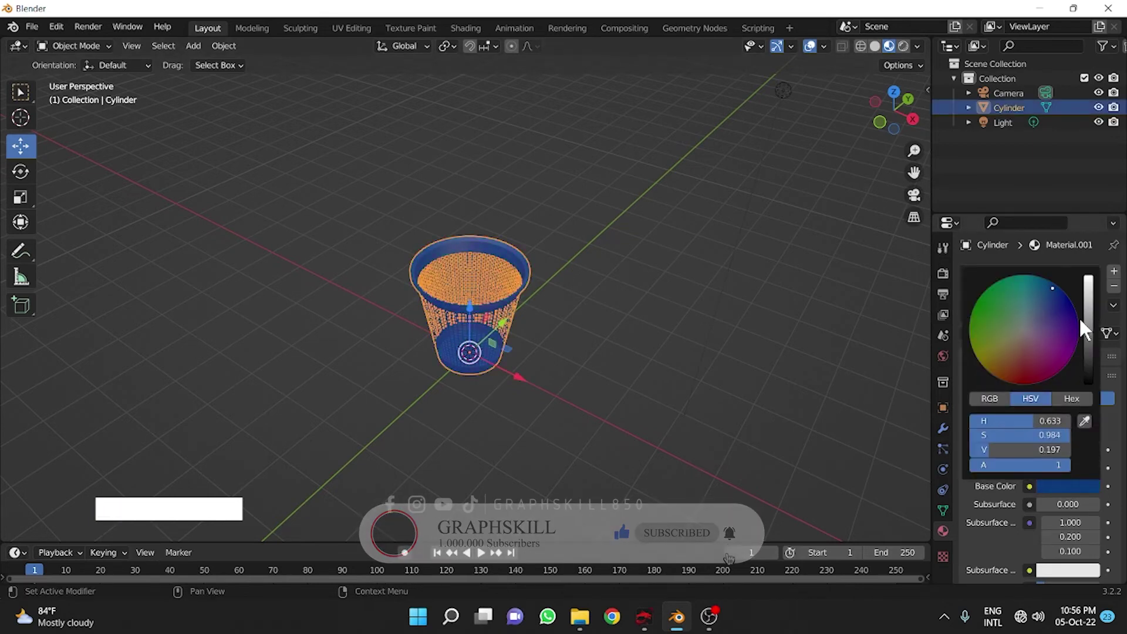
left_click(1095, 331)
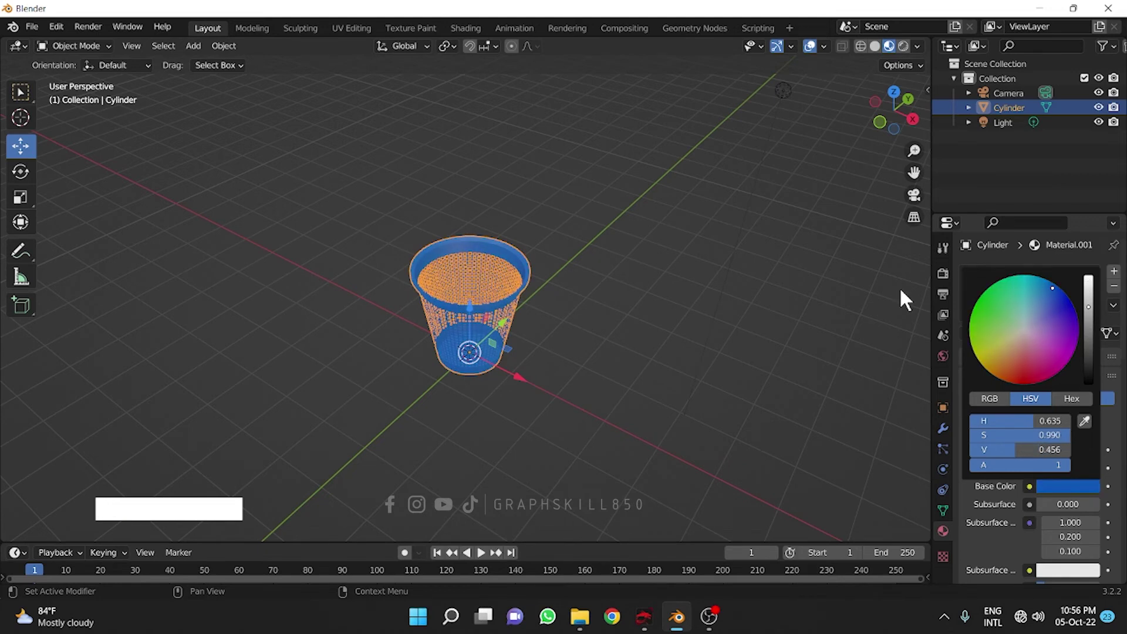
left_click(690, 311)
Step: Set the material's roughness to 0.472 and metallic to 0.284
middle_click(512, 317)
left_click(485, 278)
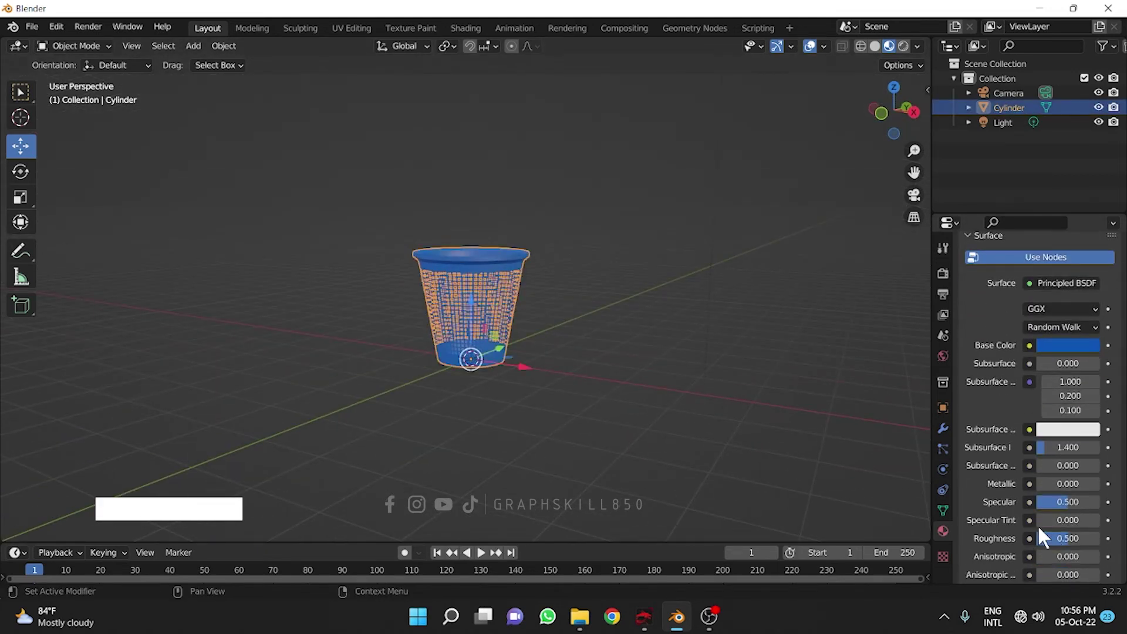
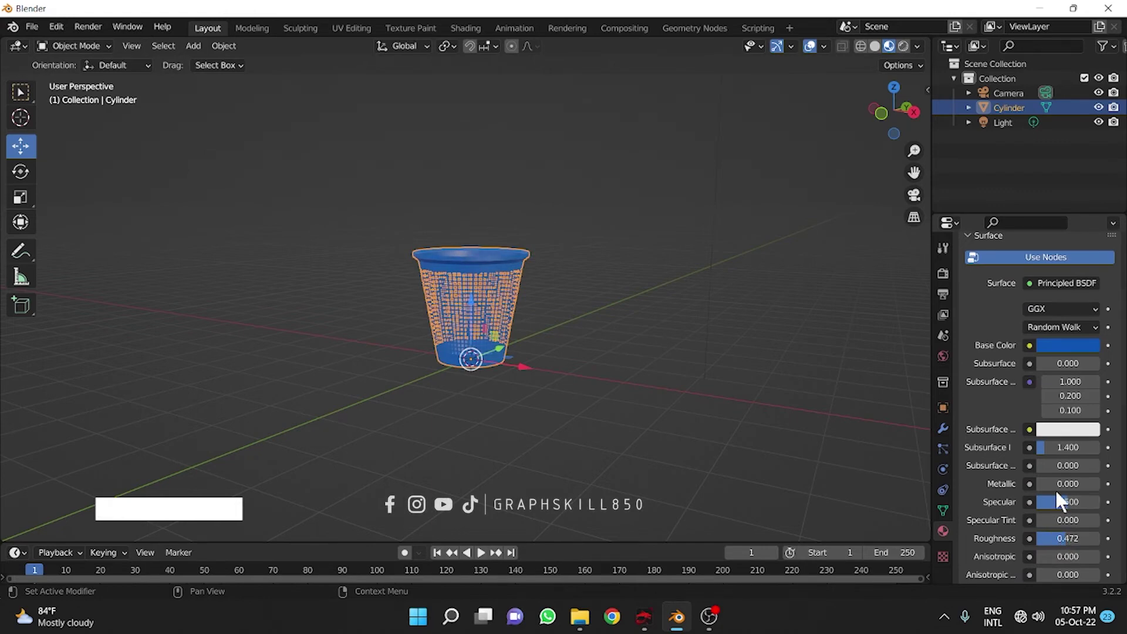
left_click(1053, 495)
left_click(559, 374)
middle_click(556, 385)
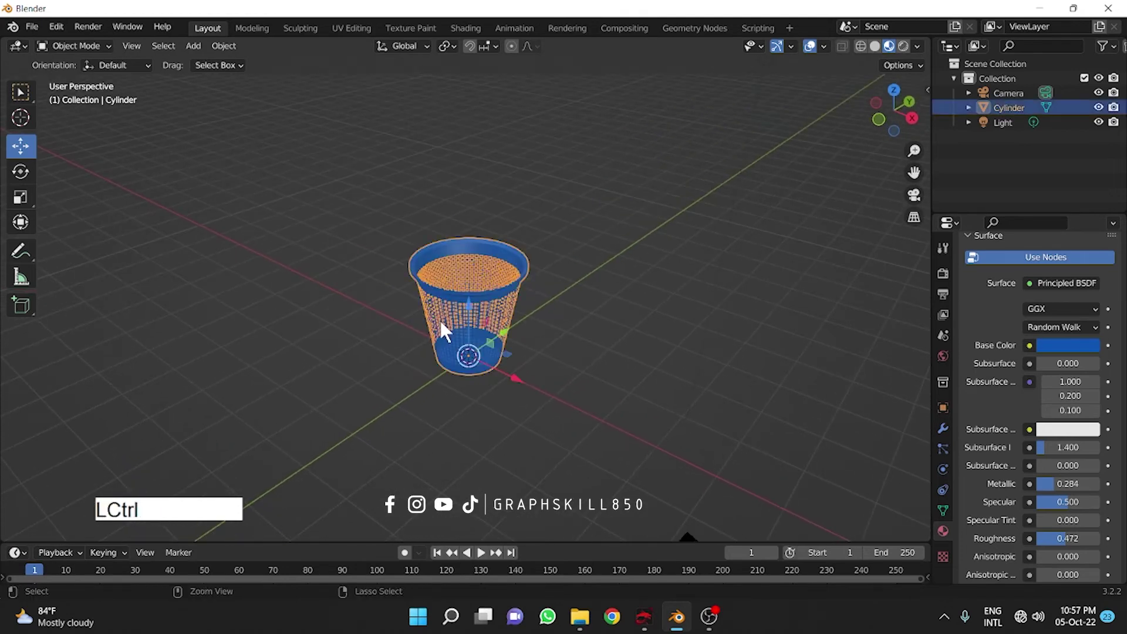
Step: Duplicate the blue basket twice along X, placing a copy on each side
key("ctrl+c")
key("ctrl+v")
left_click(514, 385)
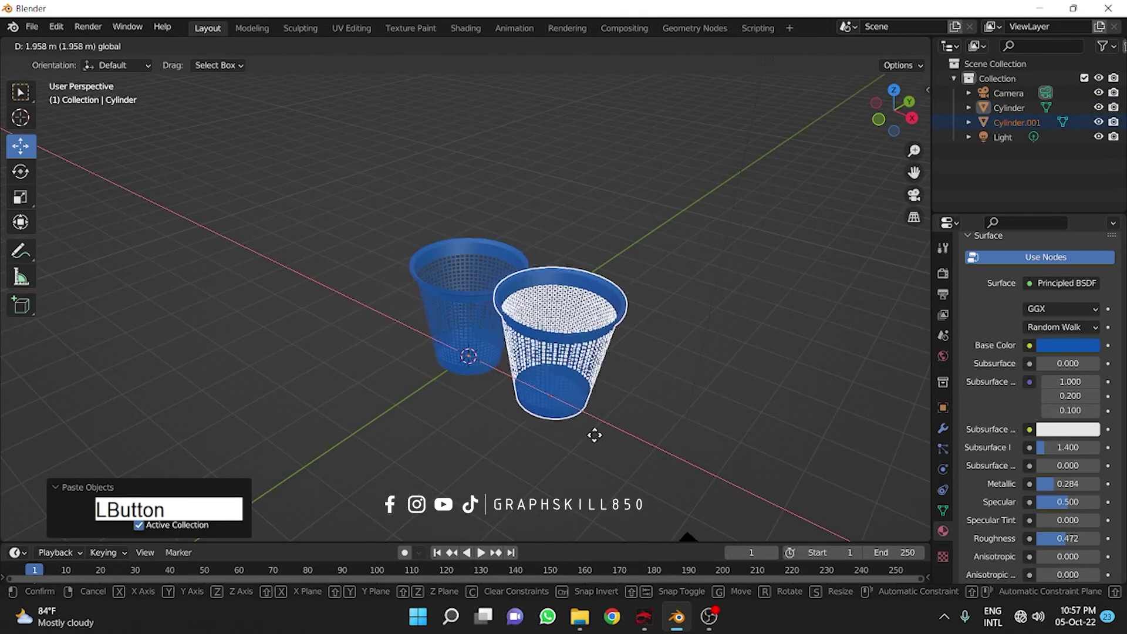
key("ctrl+v")
left_click(491, 361)
left_click(386, 289)
Step: Recolour the left basket red and the right basket orange
left_click(1081, 347)
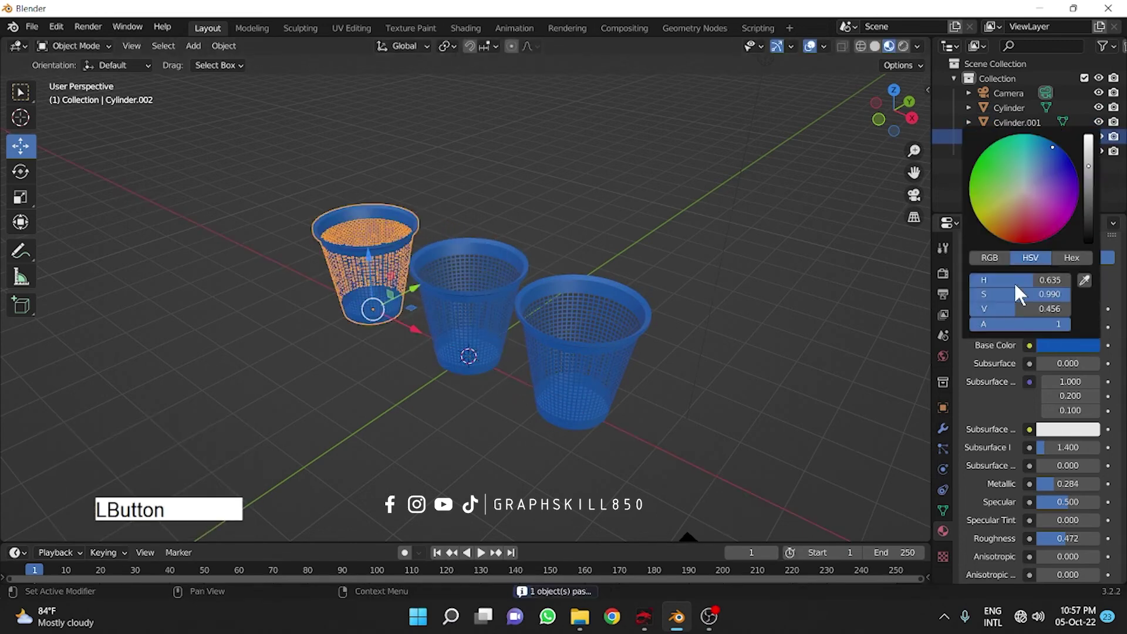
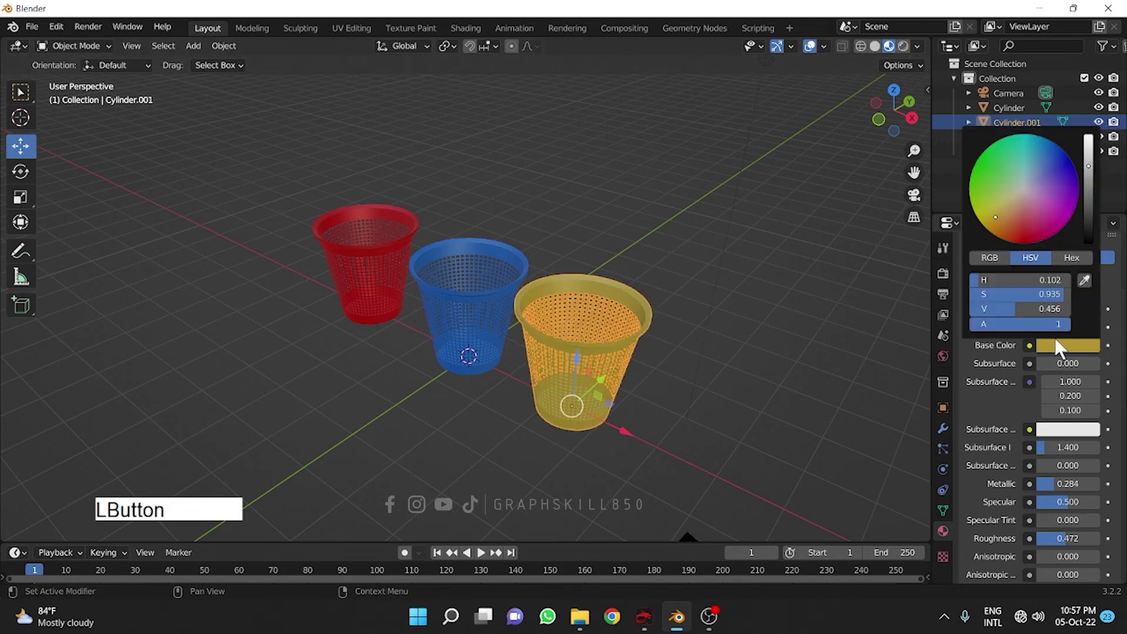
left_click(1002, 224)
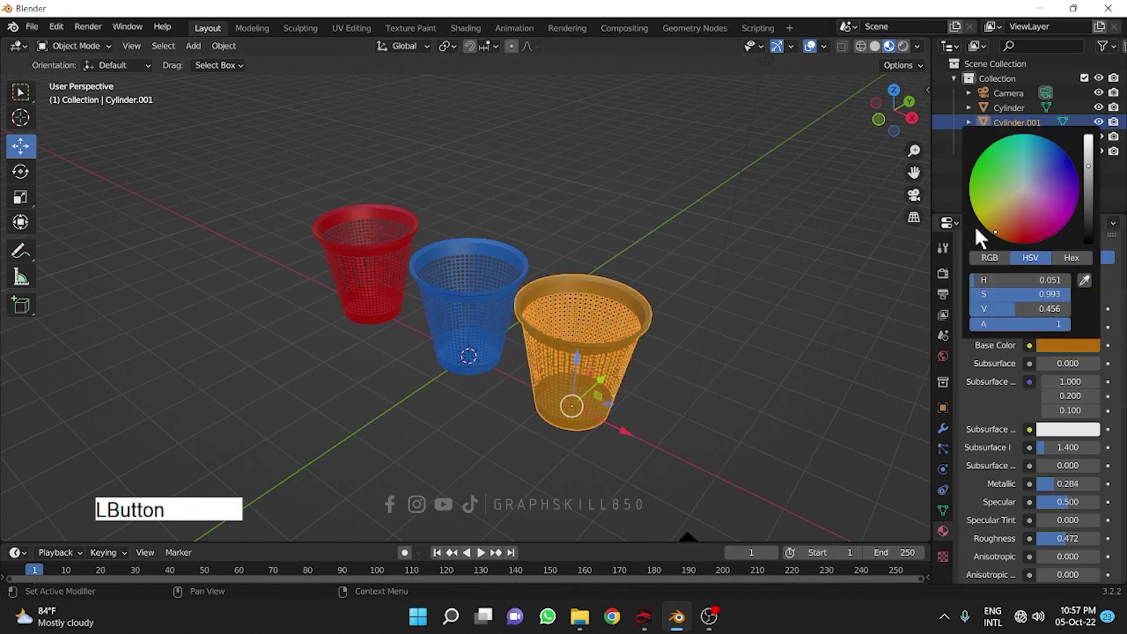
left_click(799, 313)
middle_click(611, 451)
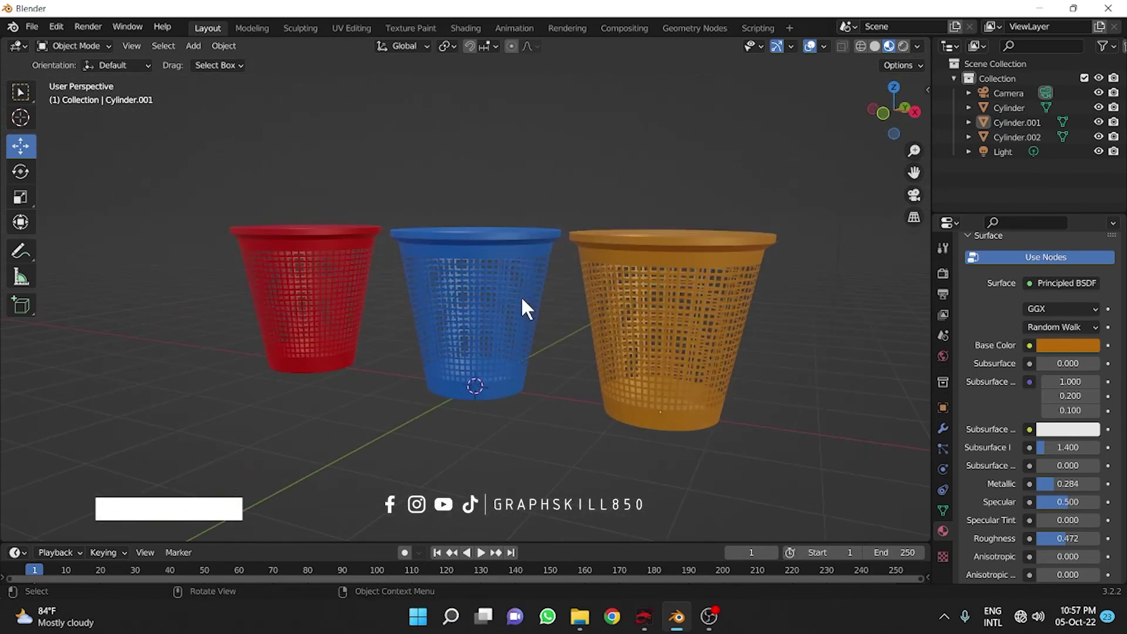
middle_click(636, 331)
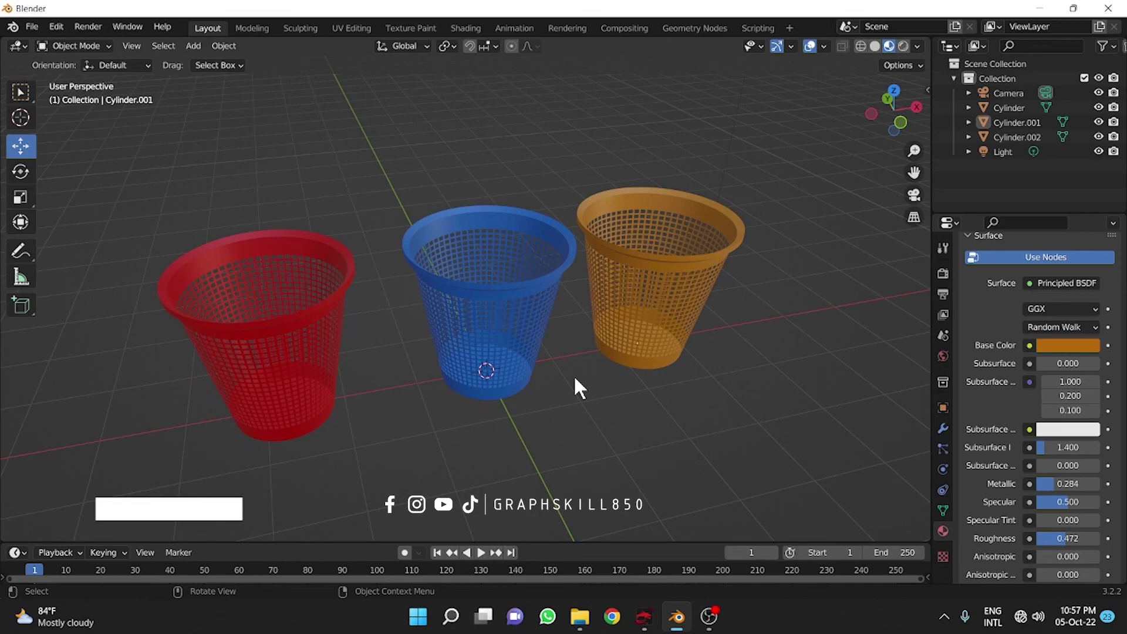
middle_click(577, 384)
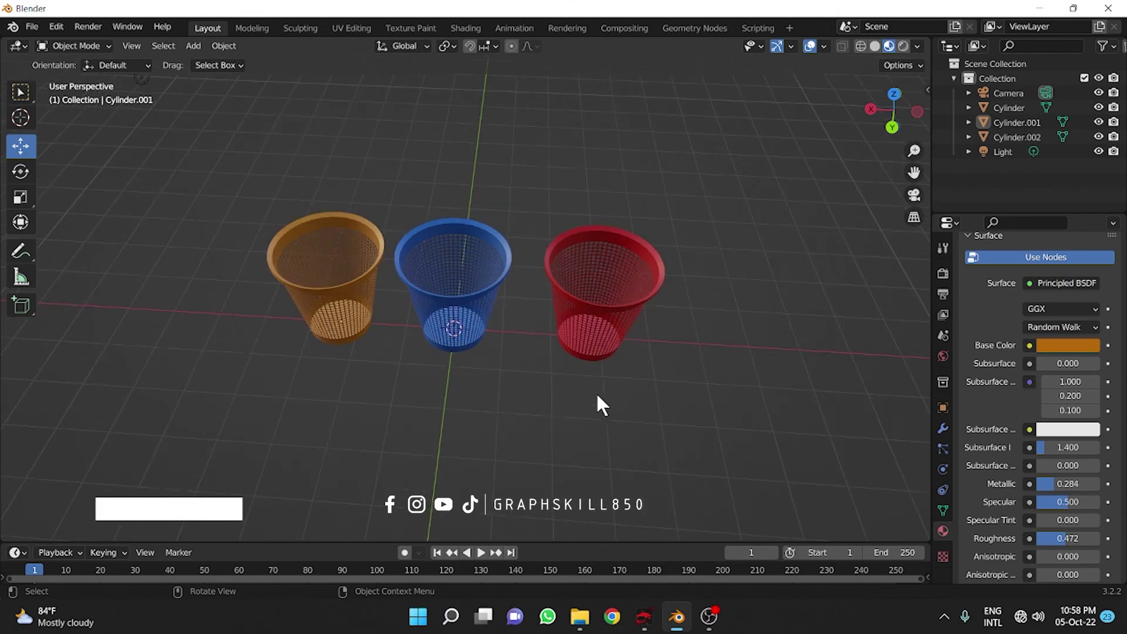
middle_click(543, 417)
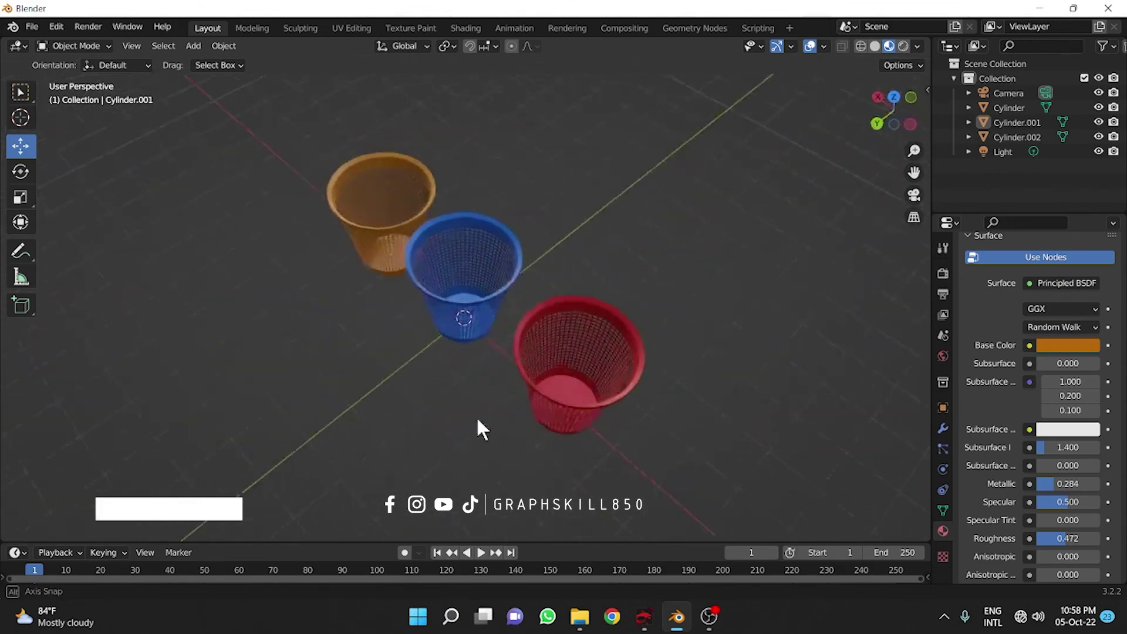